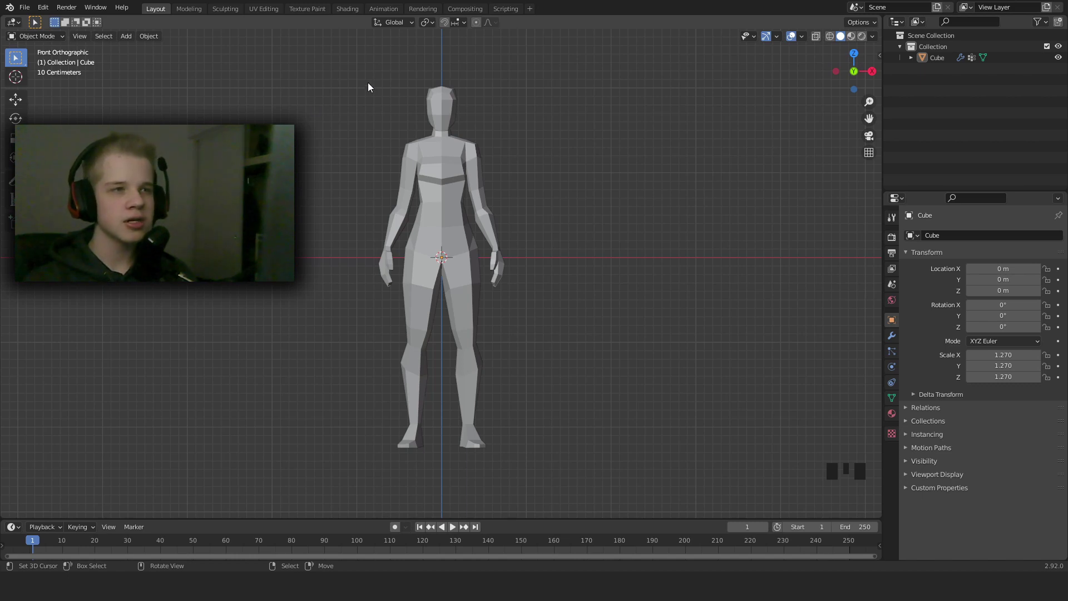
Add a Human (Meta-Rig) armature from the Add menu and view it in wireframe
scroll("down", 3)
scroll("up", 3)
scroll("down", 3)
left_click_drag(506, 231, 507, 205)
scroll("up", 3)
left_click_drag(474, 238, 424, 273)
key("shift+a")
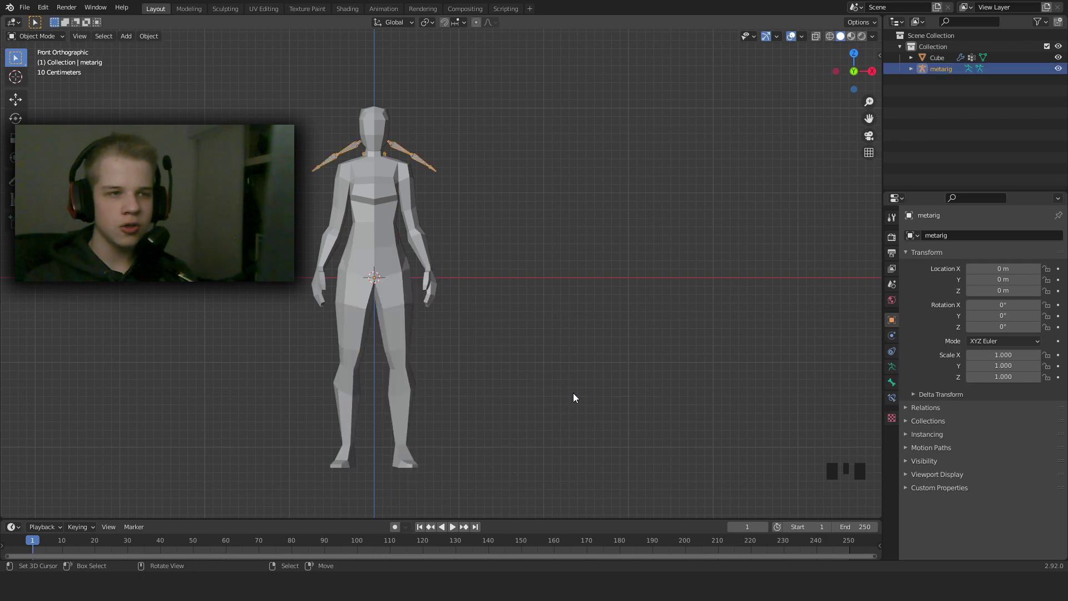
scroll("down", 3)
key("z")
left_click_drag(462, 336, 482, 364)
Orbit around the new metarig and enter its Edit Mode to inspect the bones
scroll("up", 3)
left_click_drag(406, 163, 395, 204)
scroll("down", 3)
left_click_drag(430, 359, 458, 337)
scroll("up", 3)
left_click_drag(486, 312, 489, 275)
scroll("up", 3)
key("Tab")
Select bones of the metarig in Edit Mode and adjust them along X
left_click_drag(532, 229, 507, 307)
scroll("down", 3)
scroll("up", 3)
right_click(487, 272)
right_click(445, 278)
left_click_drag(503, 157, 517, 224)
scroll("up", 3)
left_click_drag(517, 236, 442, 180)
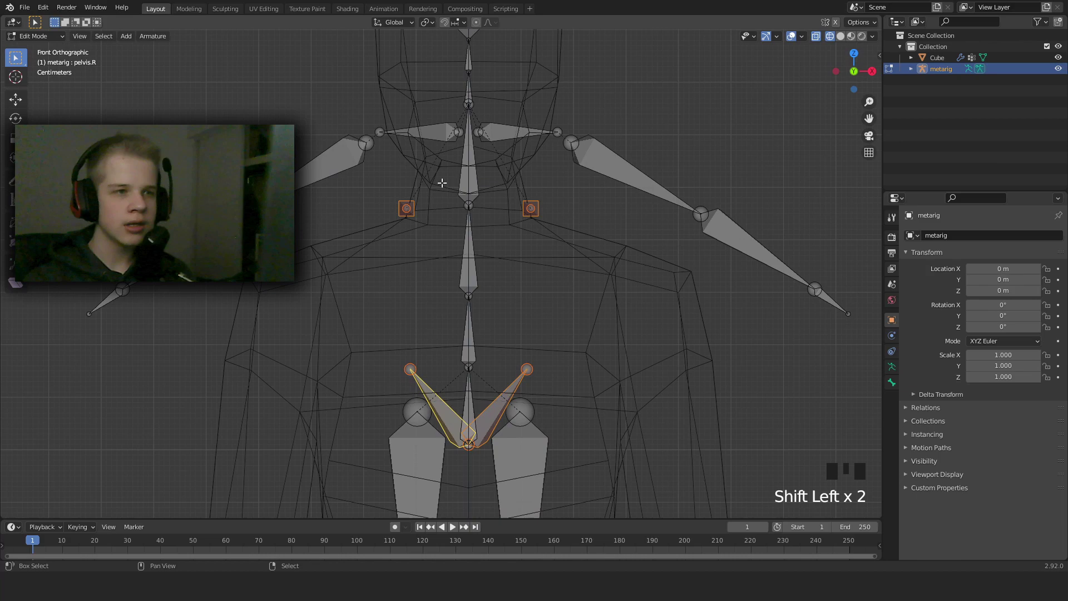
key("x")
Check the rig from front view (Numpad 1) and leave Edit Mode
left_click_drag(551, 184, 518, 274)
scroll("down", 3)
left_click_drag(513, 270, 455, 278)
scroll("down", 3)
left_click_drag(480, 286, 528, 283)
key("KP_1")
key("Tab")
Select the Cube body mesh and enter its Edit Mode
scroll("down", 3)
left_click_drag(569, 306, 570, 275)
scroll("up", 3)
right_click(516, 343)
scroll("down", 3)
key("Tab")
left_click_drag(532, 358, 534, 268)
Deselect everything and frame the character from the front
scroll("up", 3)
key("alt+a")
left_click_drag(543, 389, 566, 323)
key("1")
scroll("up", 3)
middle_click(581, 421)
scroll("up", 3)
scroll("down", 3)
Toggle the Cube between Edit and Object Mode with nothing selected, ready to transform it
key("Tab")
scroll("down", 3)
key("Tab")
key("alt+a")
key("Tab")
scroll("down", 3)
Scale the Cube down and move it so it matches the metarig and stands on the ground
left_click_drag(522, 230, 471, 355)
key("g")
left_click_drag(522, 173, 582, 250)
key("s")
key("g")
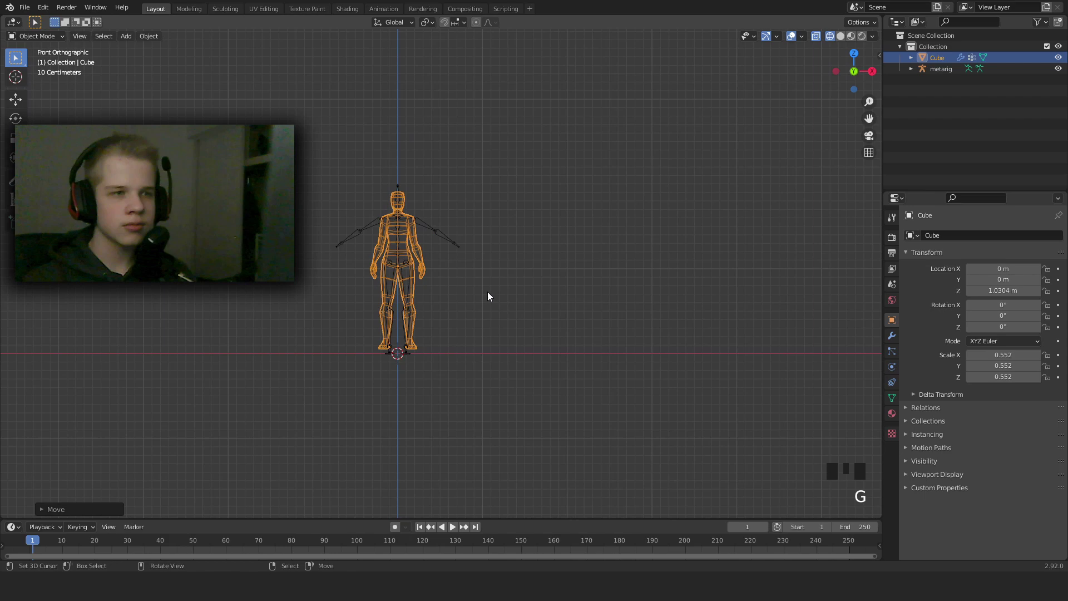
scroll("up", 3)
left_click_drag(895, 337, 460, 310)
scroll("up", 3)
left_click_drag(477, 304, 500, 300)
From front view enter the Cube's Edit Mode with all geometry deselected
key("KP_1")
key("Tab")
left_click_drag(499, 343, 535, 198)
scroll("up", 3)
key("alt+a")
key("1")
left_click_drag(588, 411, 430, 390)
scroll("up", 3)
In wireframe face-select mode, select the underside faces of both feet
key("KP_1")
left_click_drag(500, 412, 409, 308)
scroll("up", 3)
key("z")
key("3")
scroll("down", 3)
left_click_drag(560, 328, 364, 398)
left_click_drag(364, 398, 374, 402)
left_click_drag(389, 417, 404, 422)
right_click(553, 412)
right_click(563, 388)
Snap the 3D cursor to the selected foot faces and switch into the metarig's Edit Mode
key("shift+s")
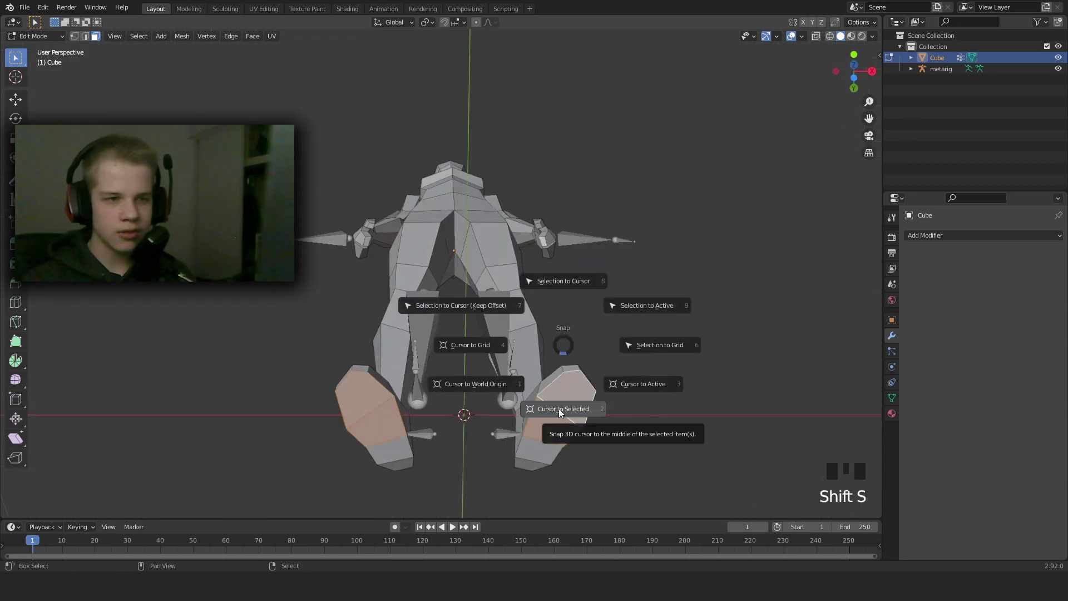
key("KP_1")
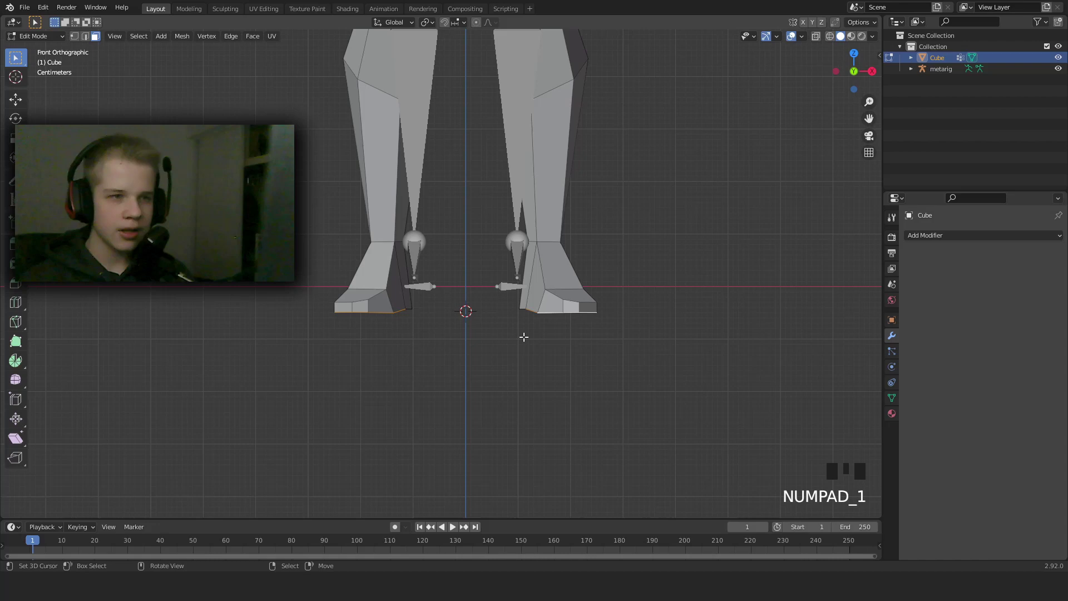
key("Tab")
left_click_drag(165, 37, 660, 191)
scroll("down", 3)
scroll("up", 3)
From side view in wireframe, select the ankle joints and move them into the mesh's feet
key("alt+g")
scroll("down", 3)
left_click_drag(522, 208, 507, 330)
scroll("up", 3)
key("z")
key("KP_3")
left_click_drag(553, 266, 461, 362)
scroll("up", 3)
right_click(470, 305)
left_click_drag(535, 367, 537, 327)
Return to Object Mode with the rig selected and check the feet from side and front views
key("Tab")
scroll("up", 3)
key("alt+a")
left_click_drag(449, 404, 537, 357)
left_click_drag(538, 356, 566, 376)
key("x")
key("KP_3")
key("KP_1")
In front view, deselect everything, pick a leg joint and move it toward the body mesh
key("a")
scroll("down", 3)
key("1")
scroll("up", 3)
key("alt+a")
left_click(446, 425)
key("g")
left_click_drag(639, 265, 537, 305)
In right side view with wireframe shading, move the selected joint into the leg of the mesh
key("KP_3")
key("g")
key("z")
left_click_drag(624, 325, 560, 300)
right_click(561, 299)
Switch mode and select the knee and foot joints of the metarig one after another
key("Tab")
key("z")
right_click(569, 310)
key("z")
key("z")
right_click(577, 315)
right_click(555, 324)
right_click(572, 330)
left_click_drag(896, 367, 940, 407)
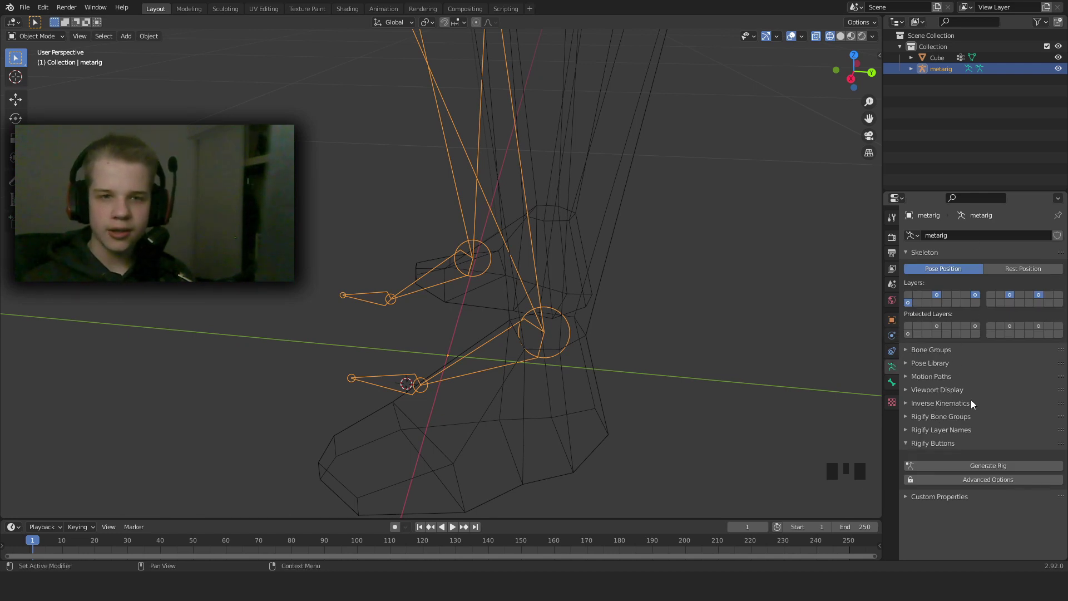
left_click_drag(936, 387, 550, 406)
Clear the selection, reframe the side view on the legs and select the thigh's knee joint
key("alt+a")
key("KP_3")
key("z")
scroll("down", 3)
left_click_drag(603, 318, 621, 303)
scroll("up", 3)
scroll("down", 3)
left_click_drag(516, 160, 335, 112)
scroll("down", 3)
key("KP_3")
scroll("up", 3)
right_click(369, 230)
Move the knee joint so it sits inside the mesh's knee, then leave Edit Mode
key("Tab")
key("alt+a")
key("1")
left_click(316, 251)
left_click_drag(326, 240, 407, 215)
key("g")
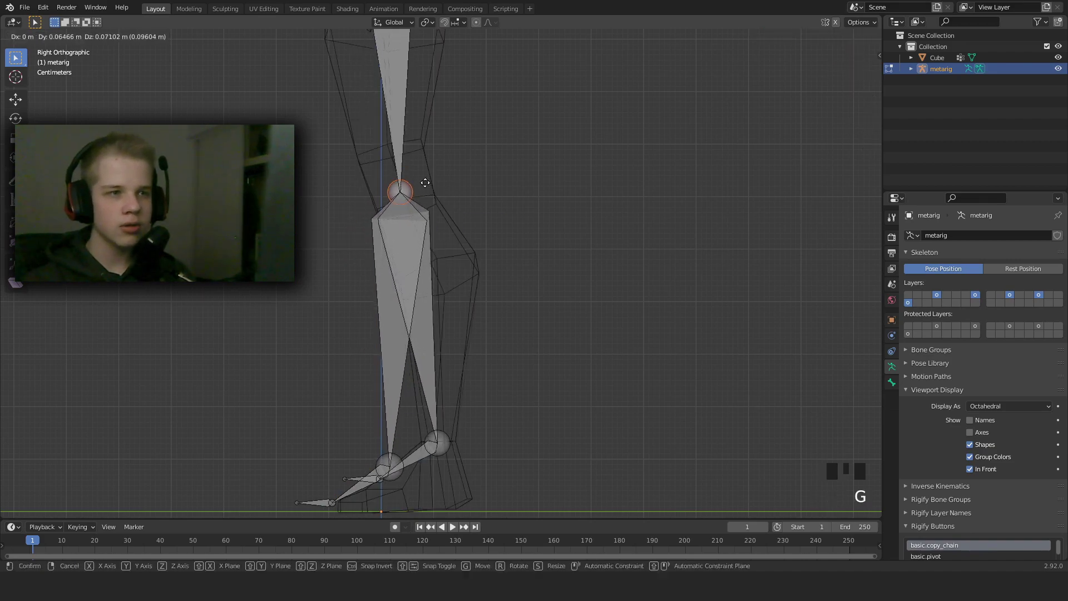
scroll("down", 3)
left_click_drag(415, 222, 463, 217)
key("Tab")
Select the body mesh, enter Edit Mode and set up a side wireframe view with nothing selected
right_click(466, 205)
key("KP_1")
key("Tab")
middle_click(474, 221)
scroll("up", 3)
key("alt+a")
key("3")
key("z")
key("3")
Select a vertex at the mesh's thigh and snap the 3D cursor to it with Shift+S
left_click_drag(98, 36, 505, 231)
right_click(506, 232)
right_click(498, 223)
scroll("down", 3)
left_click_drag(525, 261, 457, 265)
scroll("up", 3)
key("shift+s")
left_click_drag(413, 266, 456, 272)
Select the metarig's thigh joint in Edit Mode and snap it to the 3D cursor
key("Tab")
right_click(438, 246)
key("Tab")
right_click(425, 236)
key("g")
key("shift+s")
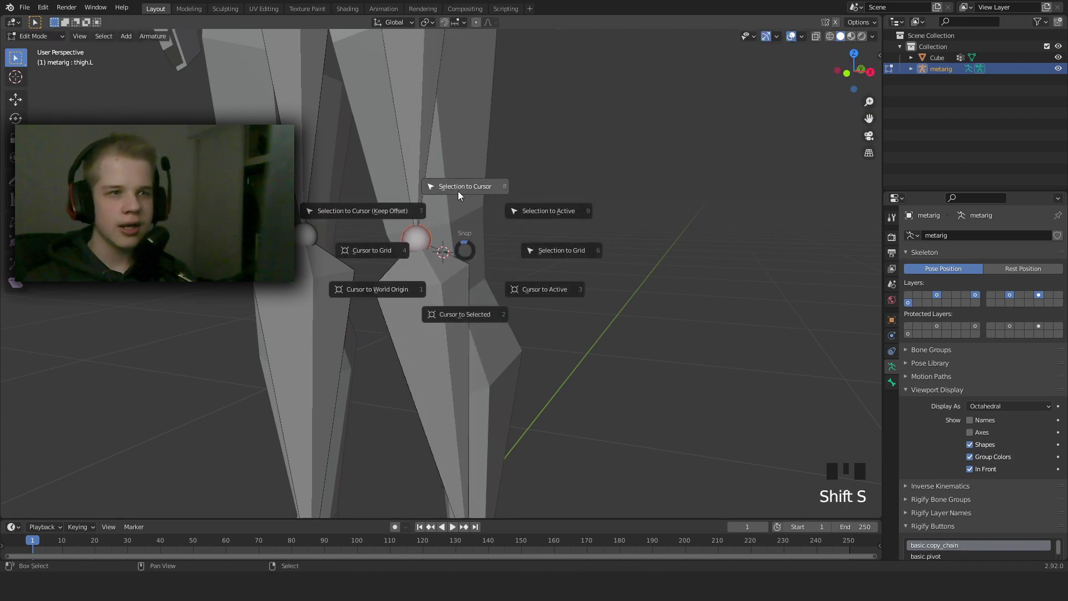
key("KP_1")
scroll("down", 3)
left_click_drag(616, 346, 621, 249)
scroll("up", 3)
Return to the mesh in Edit Mode, frame the knee area in front view and clear the selection
key("Tab")
right_click(541, 255)
scroll("down", 3)
left_click_drag(559, 302, 552, 297)
key("Tab")
scroll("up", 3)
key("1")
key("alt+a")
Select a vertex at the mesh's knee and snap the 3D cursor to it
right_click(500, 376)
scroll("down", 3)
left_click_drag(562, 376, 375, 390)
key("z")
key("shift+s")
Select the metarig's knee joint in Edit Mode and snap it to the cursor with Shift+S
scroll("up", 3)
key("Tab")
right_click(409, 324)
key("Tab")
right_click(414, 316)
key("shift+s")
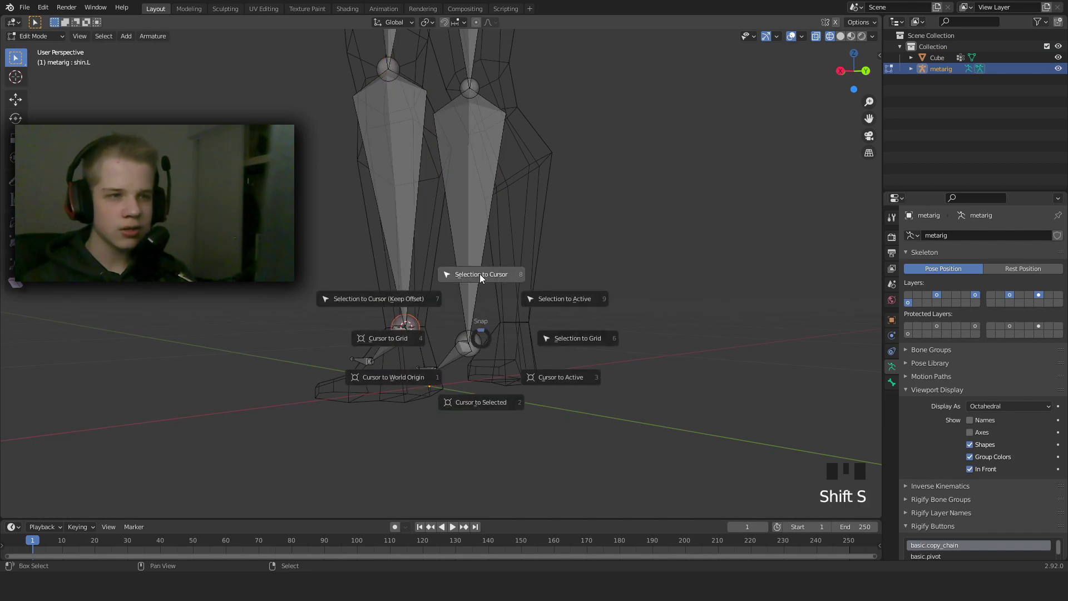
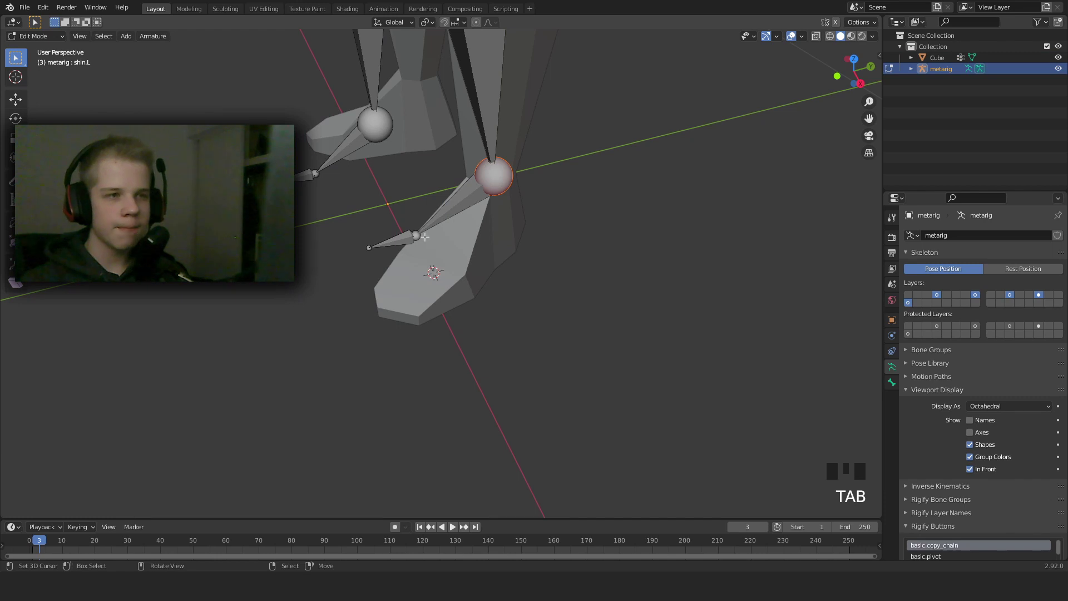
Snap the 3D cursor to a foot vertex on the Cube and enter the metarig's Edit Mode
right_click(418, 234)
key("shift+s")
key("Tab")
right_click(474, 279)
key("Tab")
Select the first foot bone joint and snap it onto the cursor with Shift+S
key("3")
left_click_drag(396, 315, 438, 320)
key("2")
right_click(444, 316)
right_click(443, 317)
right_click(377, 315)
key("ctrl+z")
left_click_drag(392, 317, 395, 321)
right_click(394, 321)
key("shift+a")
key("shift+s")
key("shift+s")
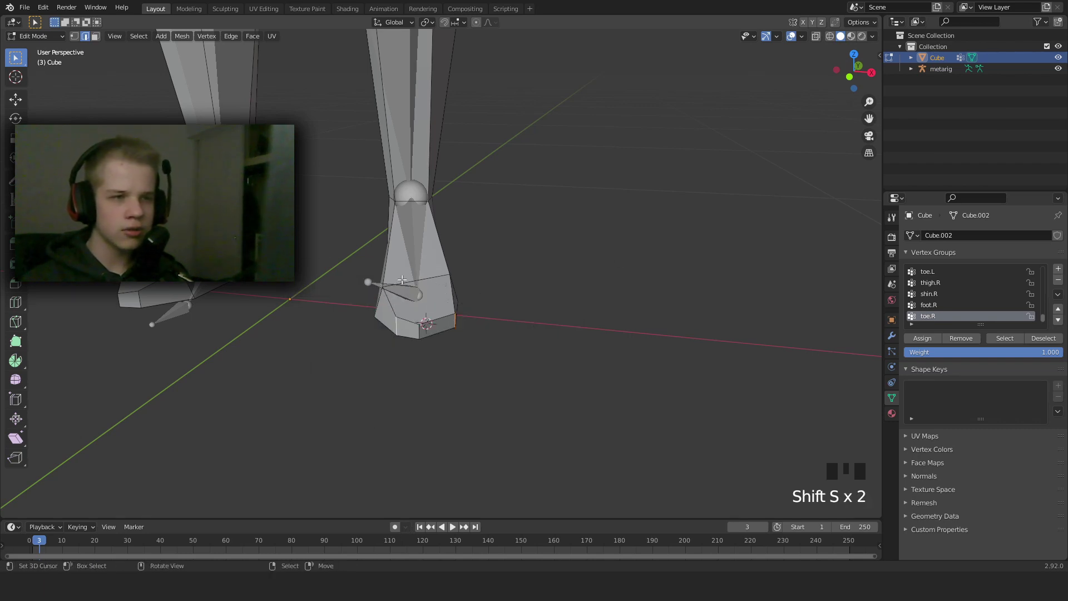
Back on the Cube, place the cursor on the other foot's vertex
key("Tab")
right_click(386, 293)
key("Tab")
right_click(374, 279)
key("shift+s")
scroll("down", 3)
left_click_drag(497, 276, 456, 277)
scroll("up", 3)
key("Tab")
Switch to front wireframe view and select the matching foot joint on the metarig
scroll("down", 3)
left_click_drag(485, 307, 508, 318)
left_click_drag(501, 301, 469, 267)
scroll("up", 3)
middle_click(477, 263)
scroll("down", 3)
left_click_drag(492, 185, 460, 328)
key("KP_1")
scroll("up", 3)
key("Tab")
key("z")
left_click_drag(432, 195, 411, 275)
key("Tab")
key("z")
scroll("down", 3)
left_click_drag(445, 276, 417, 232)
right_click(416, 232)
Select vertices at the hip of the mesh and snap the cursor to them
key("Tab")
key("z")
left_click_drag(389, 213, 343, 216)
key("1")
right_click(343, 215)
right_click(396, 207)
right_click(446, 181)
left_click_drag(422, 170, 487, 257)
scroll("up", 3)
left_click_drag(448, 236, 456, 222)
key("z")
right_click(480, 230)
right_click(557, 259)
key("z")
left_click_drag(543, 277, 548, 276)
right_click(548, 276)
key("shift+s")
Snap the metarig's hip joint to the cursor and switch to side wireframe view
key("Tab")
left_click_drag(461, 301, 416, 244)
right_click(416, 244)
key("Tab")
right_click(416, 235)
left_click_drag(436, 243, 504, 228)
key("shift+s")
left_click_drag(469, 205, 561, 243)
key("z")
key("KP_1")
key("KP_3")
key("z")
scroll("up", 3)
G-move spine.002 and the neighbouring spine joints inside the torso in side view
right_click(497, 356)
key("g")
right_click(470, 215)
key("g")
left_click_drag(455, 117, 456, 203)
right_click(455, 203)
key("g")
left_click_drag(442, 178, 454, 126)
right_click(454, 126)
Continue repositioning the remaining spine joints to follow the torso profile
key("g")
left_click_drag(430, 95, 434, 146)
right_click(435, 146)
key("g")
left_click_drag(495, 90, 461, 270)
key("g")
left_click_drag(439, 321, 376, 301)
right_click(376, 301)
Move the spine.001 and spine joints into the body in Right Orthographic view
key("g")
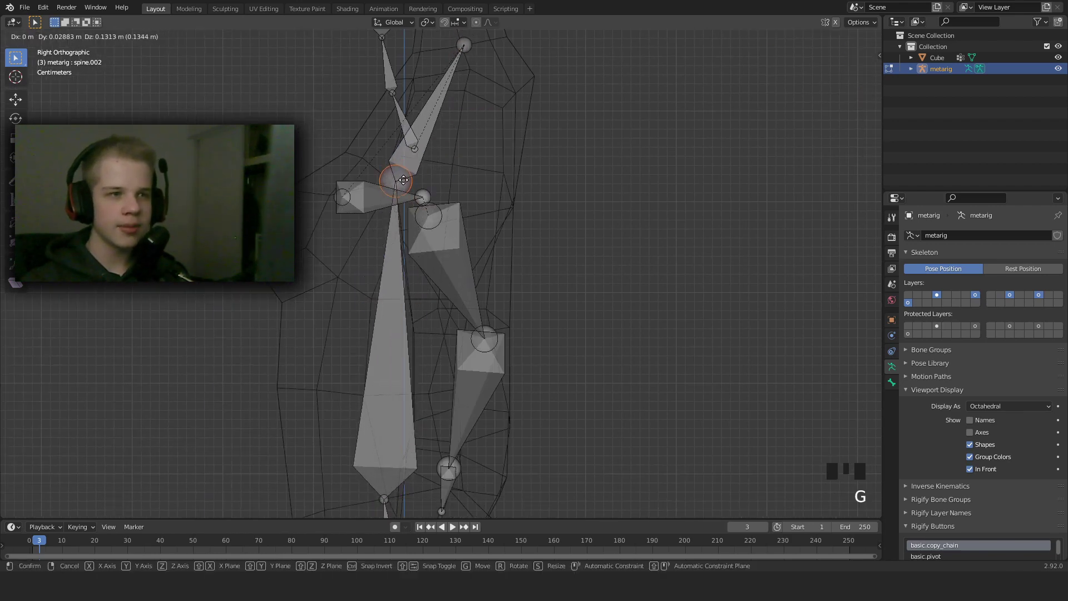
middle_click(404, 354)
right_click(420, 323)
key("g")
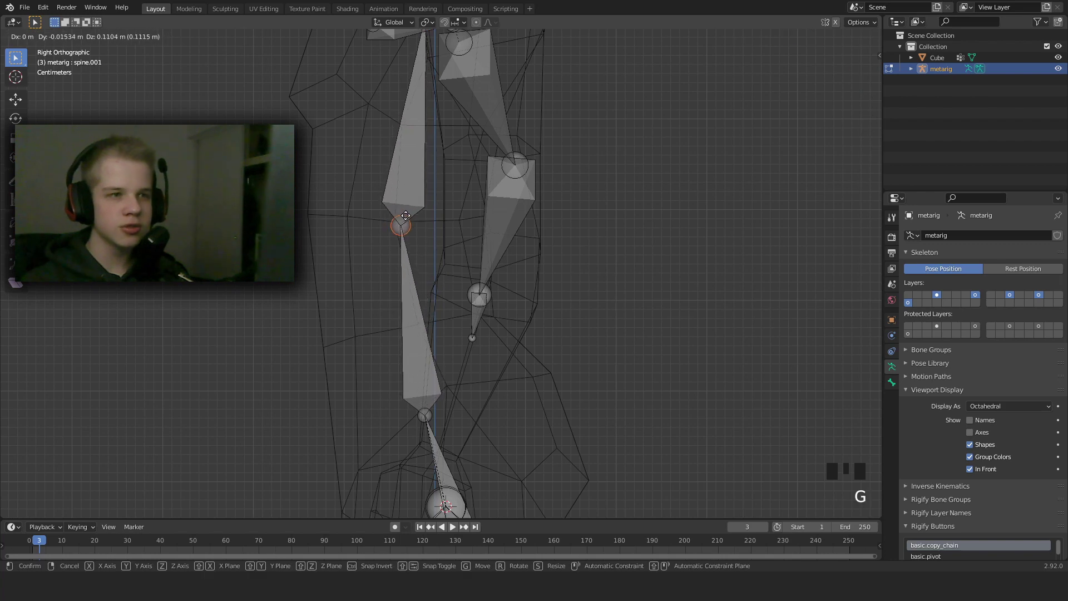
left_click_drag(412, 277, 422, 297)
right_click(423, 298)
key("g")
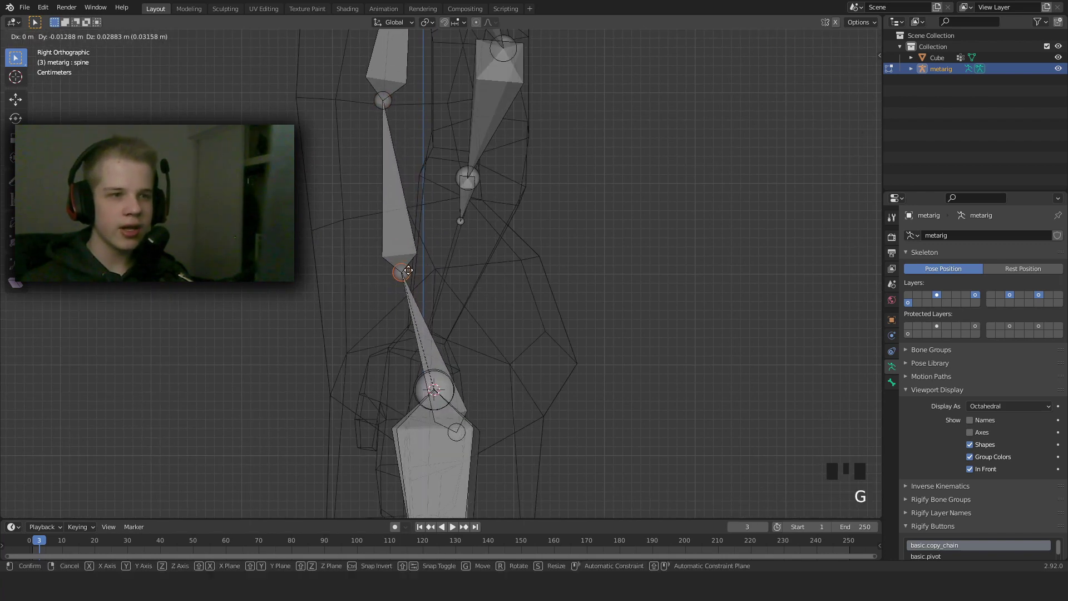
Switch to front wireframe view and select the shoulder.L joints
scroll("down", 3)
left_click_drag(472, 223, 431, 268)
scroll("up", 3)
left_click_drag(443, 269, 557, 276)
key("z")
left_click_drag(441, 280, 503, 297)
key("KP_1")
left_click_drag(461, 218, 474, 356)
scroll("up", 3)
right_click(412, 360)
right_click(288, 361)
G-move the shoulder.L joint into the mesh shoulder, checking top and side views
key("g")
right_click(419, 365)
key("g")
right_click(387, 263)
key("g")
right_click(495, 256)
key("g")
key("KP_7")
key("KP_3")
Refine the shoulder joint position in wireframe side view
key("z")
key("g")
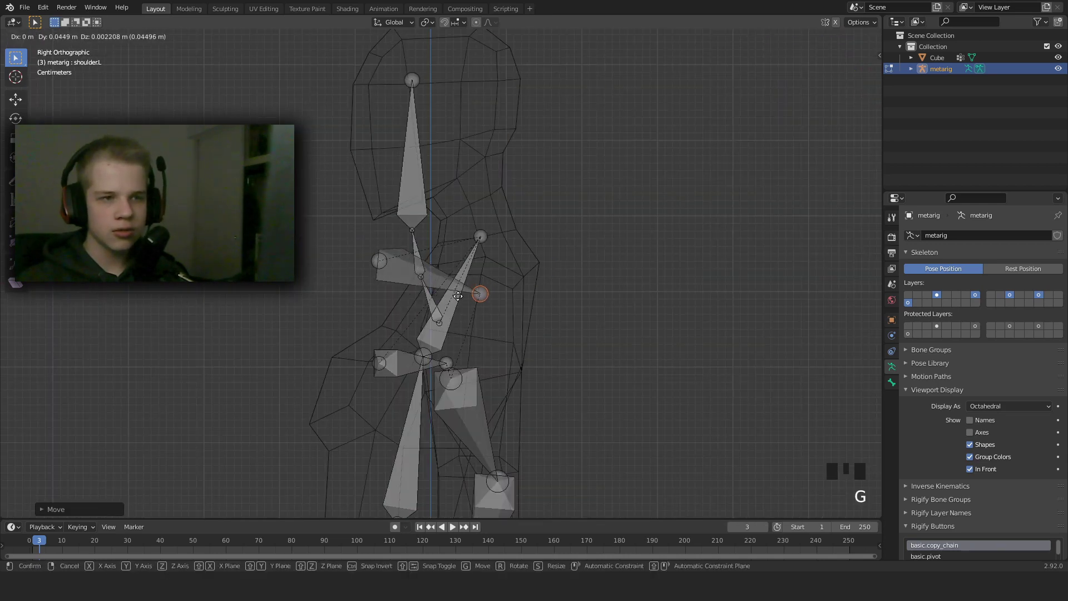
right_click(370, 258)
scroll("up", 3)
key("g")
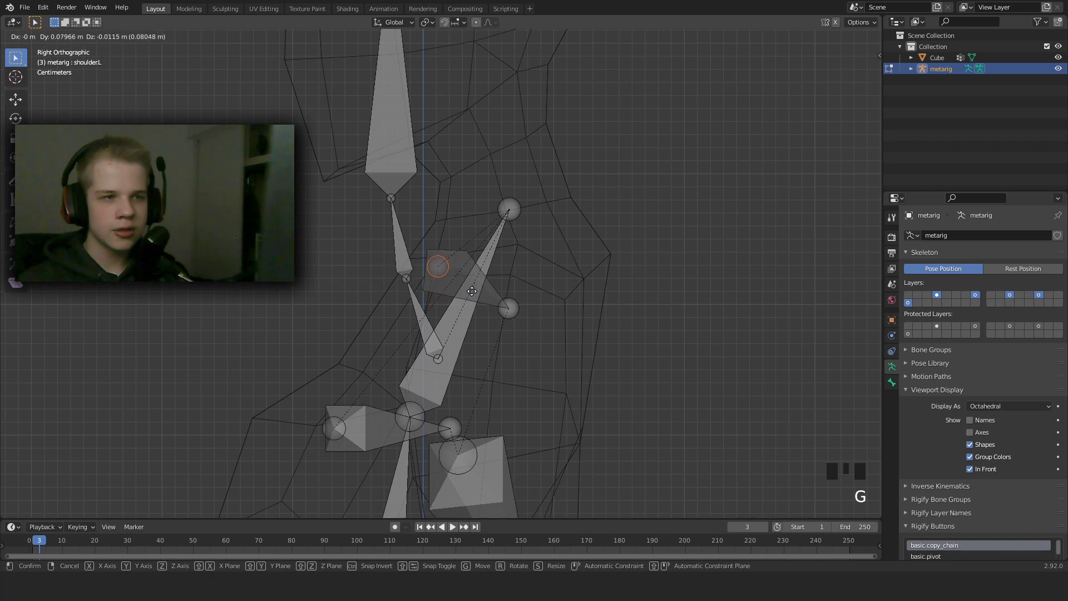
scroll("up", 3)
key("g")
key("z")
scroll("down", 3)
left_click_drag(515, 298, 464, 325)
scroll("down", 3)
left_click_drag(419, 383, 485, 343)
In Front Orthographic, select the upper_arm.L elbow joint and drag it down the arm
key("KP_1")
right_click(501, 357)
left_click_drag(507, 331, 474, 284)
scroll("up", 3)
key("g")
left_click_drag(524, 294, 485, 138)
scroll("down", 3)
right_click(625, 312)
key("g")
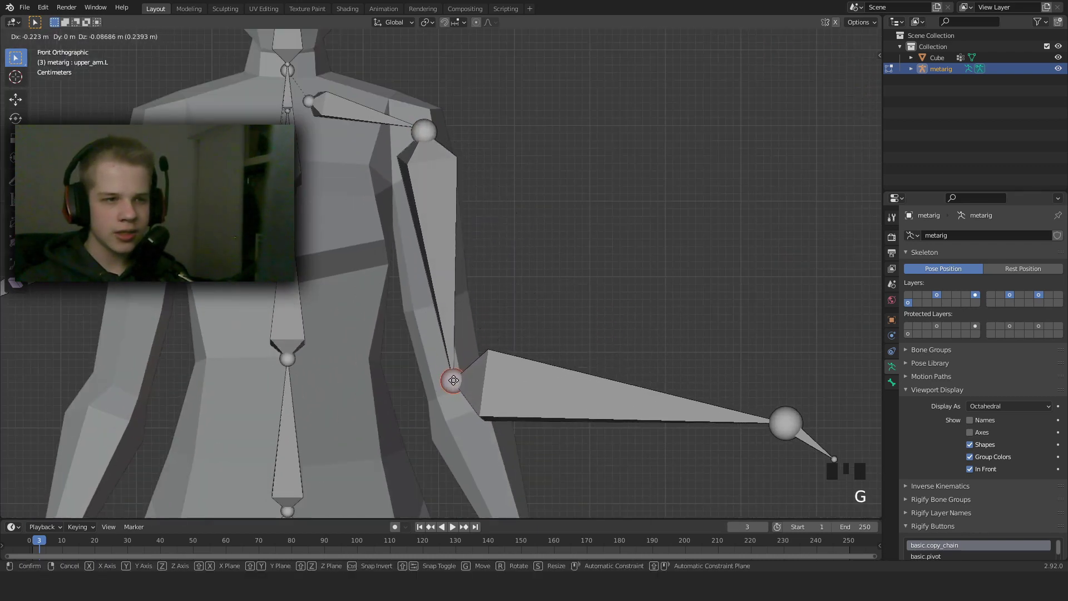
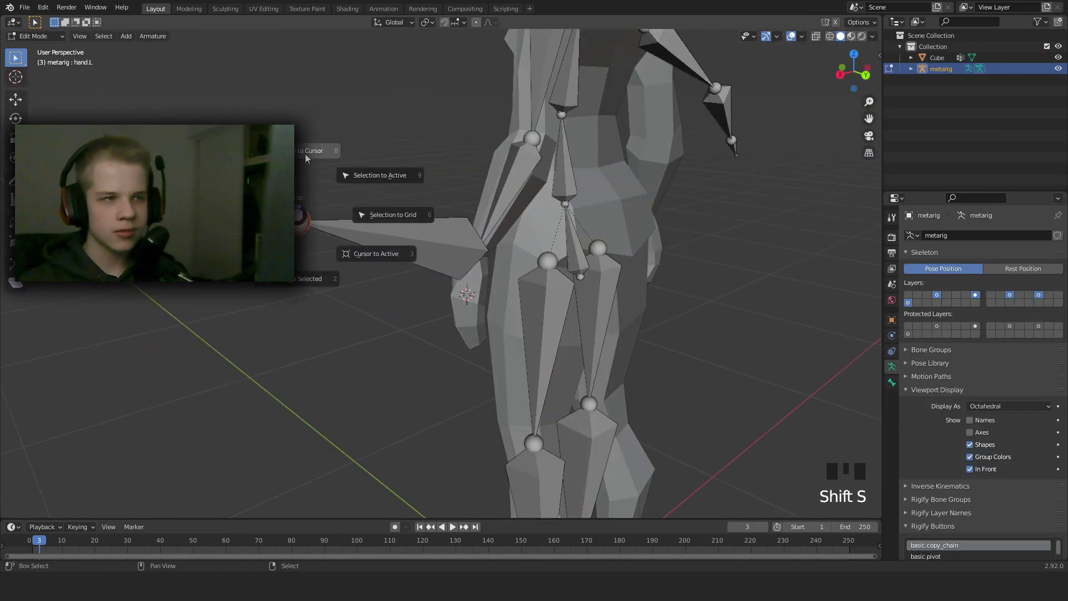
Switch to front orthographic wireframe and enter Edit Mode on the metarig
scroll("down", 3)
left_click_drag(553, 251, 596, 244)
scroll("up", 3)
scroll("down", 3)
left_click_drag(549, 245, 517, 255)
scroll("up", 3)
key("KP_1")
key("alt+a")
scroll("down", 3)
key("Tab")
key("z")
left_click_drag(354, 301, 327, 297)
key("alt+a")
Delete stray upper bones and switch to Right Orthographic view of the neck area
left_click_drag(284, 388, 416, 64)
key("x")
left_click_drag(419, 115, 428, 253)
scroll("up", 3)
right_click(385, 63)
key("x")
left_click_drag(476, 88, 454, 268)
key("KP_3")
middle_click(431, 209)
scroll("up", 3)
key("l")
scroll("down", 3)
G-move the neck and head bones into the mesh head and parent them to spine.003
key("g")
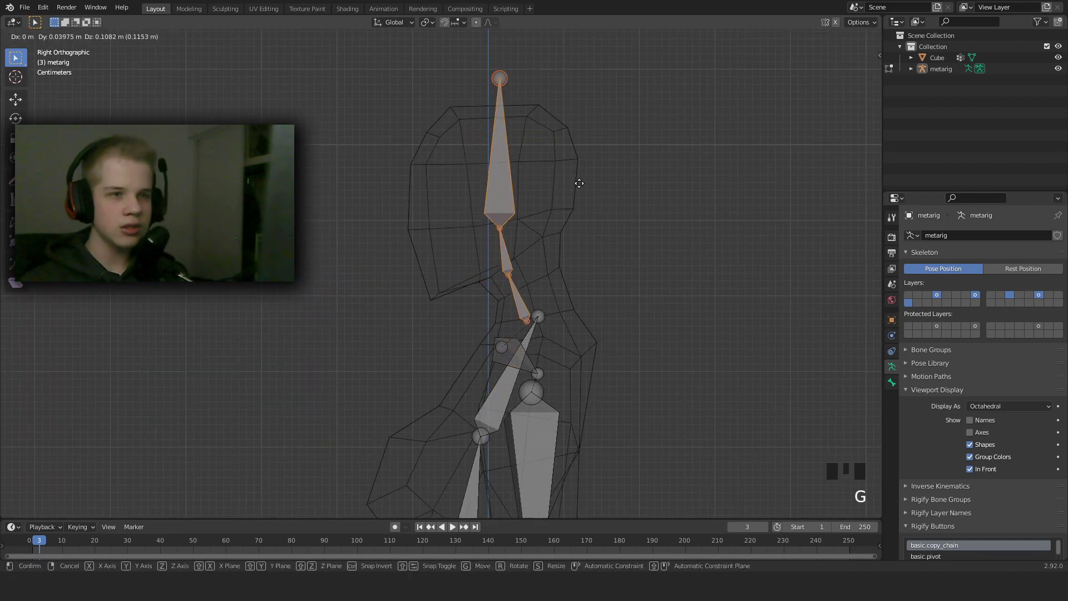
scroll("up", 3)
right_click(583, 266)
key("g")
right_click(609, 344)
key("g")
right_click(616, 344)
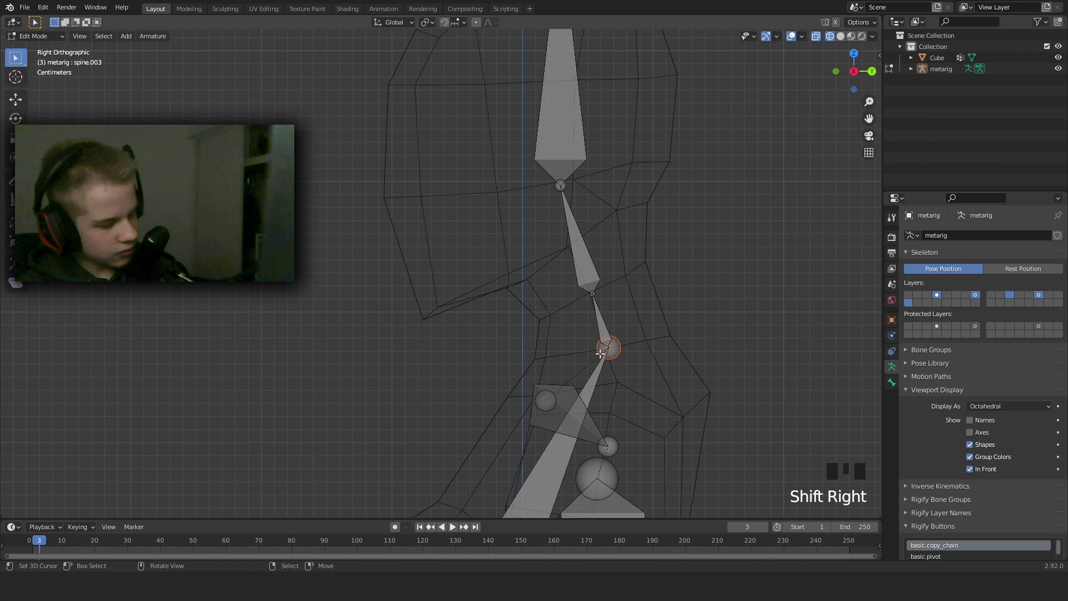
key("ctrl+j")
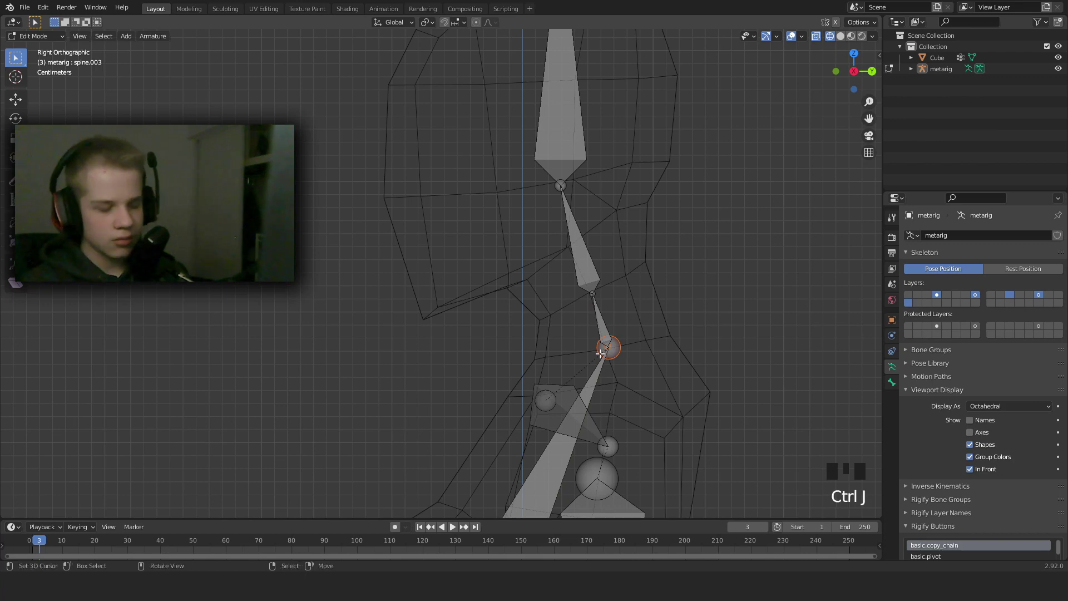
key("ctrl+p")
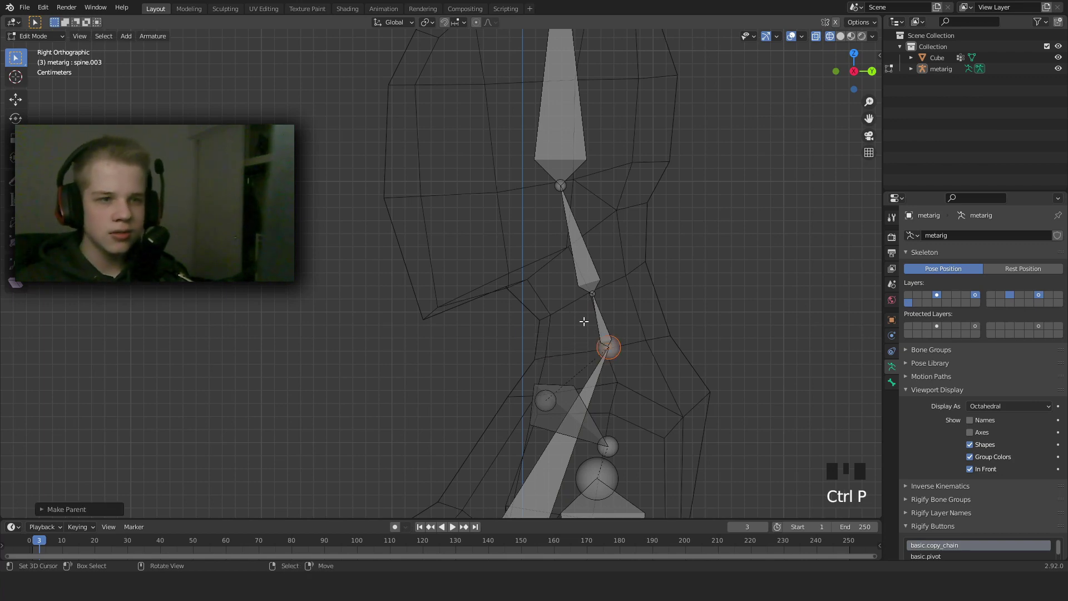
Nudge the neck bone again and reapply Make Parent to keep it connected to the spine
right_click(614, 342)
key("g")
right_click(608, 343)
right_click(613, 352)
key("ctrl+p")
right_click(617, 349)
key("g")
right_click(616, 342)
Remove a leftover bone and reselect the spine chain bones up toward the head
scroll("down", 3)
left_click_drag(558, 365, 431, 341)
scroll("up", 3)
left_click_drag(395, 332, 449, 342)
right_click(449, 342)
key("ctrl+j")
right_click(444, 302)
key("x")
right_click(440, 343)
right_click(434, 229)
right_click(437, 131)
In right view select spine.001, adjust it and rename the bone to 'tummy'
key("x")
key("KP_3")
right_click(622, 369)
key("g")
left_click_drag(656, 320, 630, 343)
key("e")
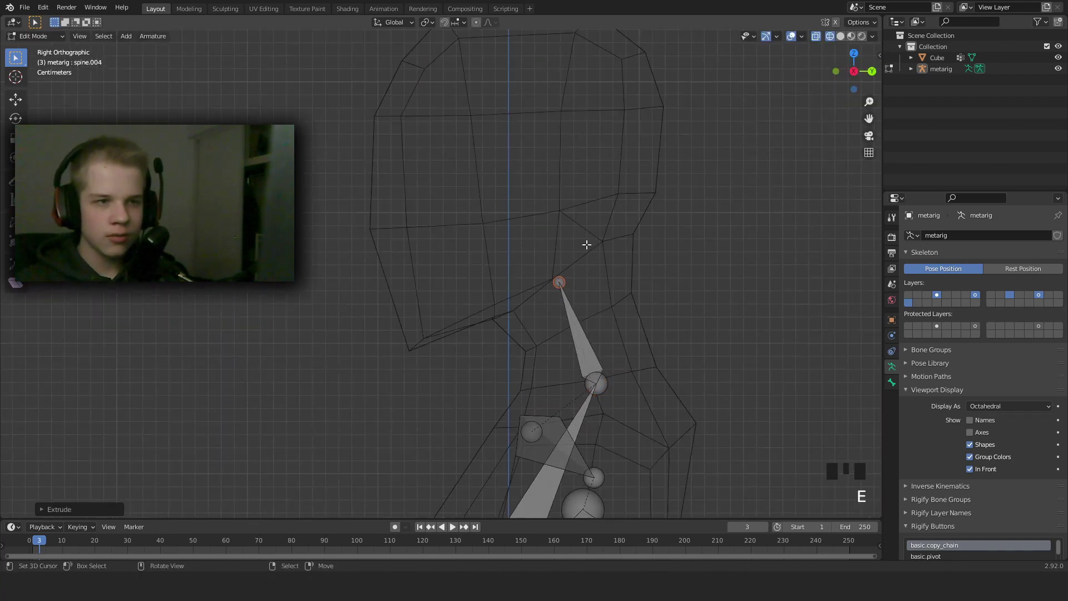
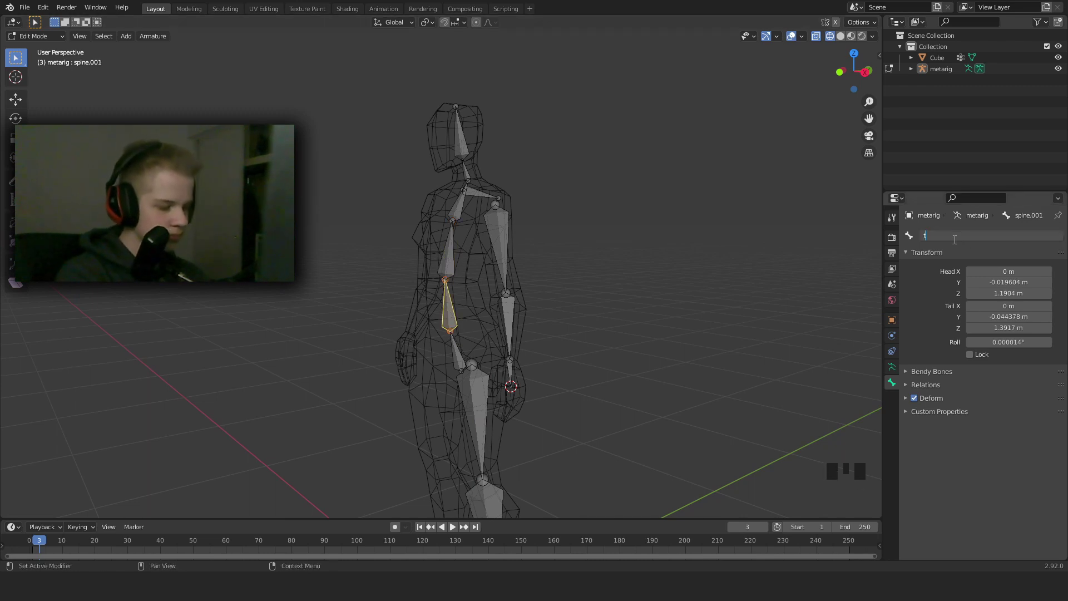
key("m")
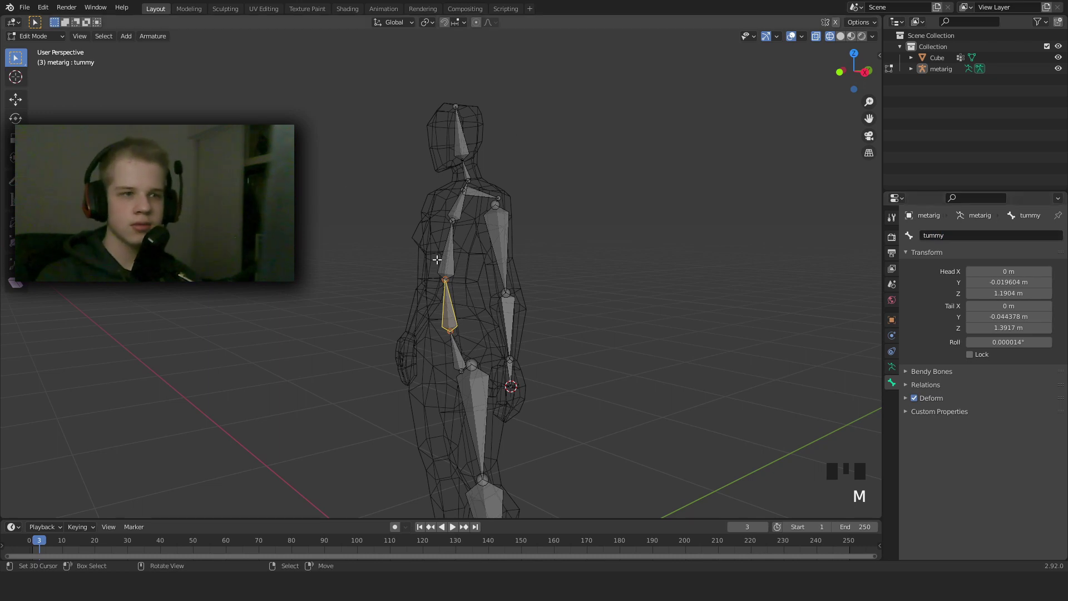
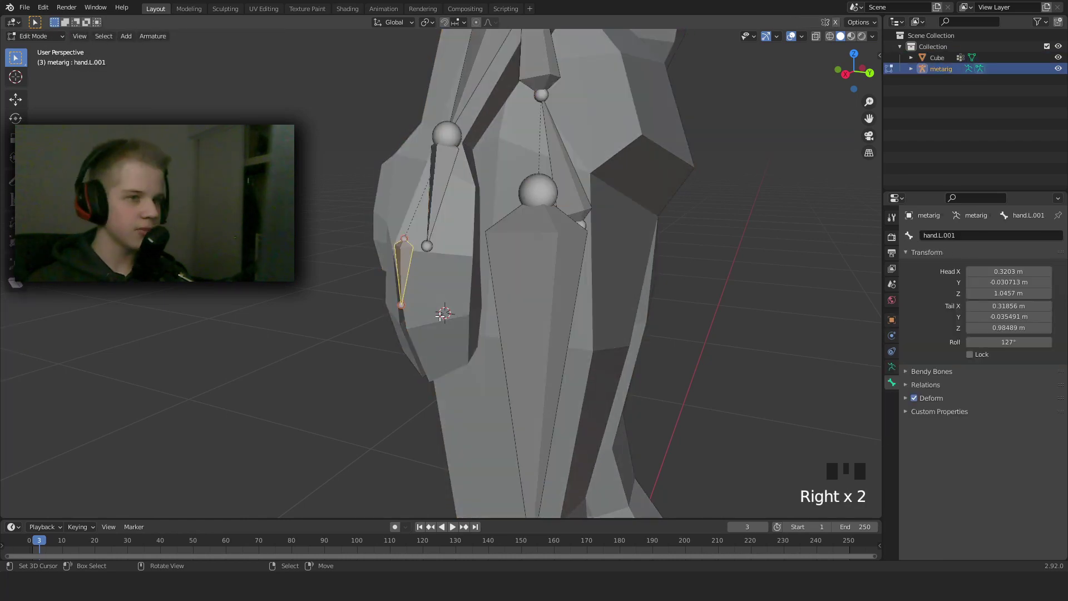
Inspect the left hand area, toggling Edit Mode and snapping the cursor to the hand bone
key("shift+d")
middle_click(422, 277)
right_click(420, 276)
middle_click(421, 277)
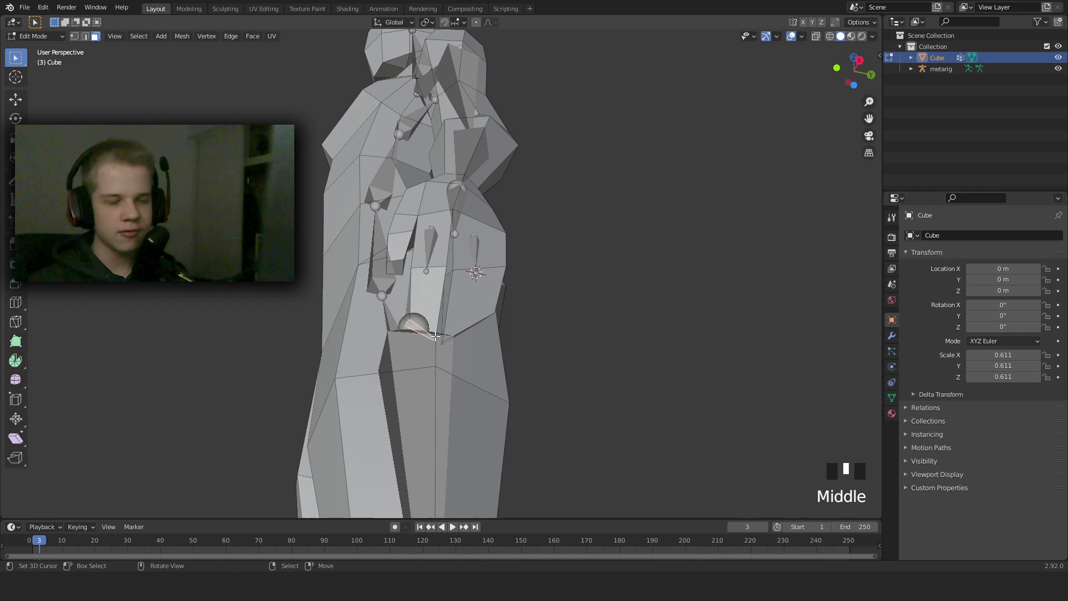
key("shift+s")
key("Tab")
right_click(428, 248)
key("Tab")
right_click(429, 255)
key("shift+e")
key("shift+s")
key("Tab")
Select hand.L's tail and neighbouring joints to prepare extruding finger bones
right_click(485, 298)
left_click_drag(480, 310, 476, 311)
key("Tab")
key("Tab")
right_click(477, 277)
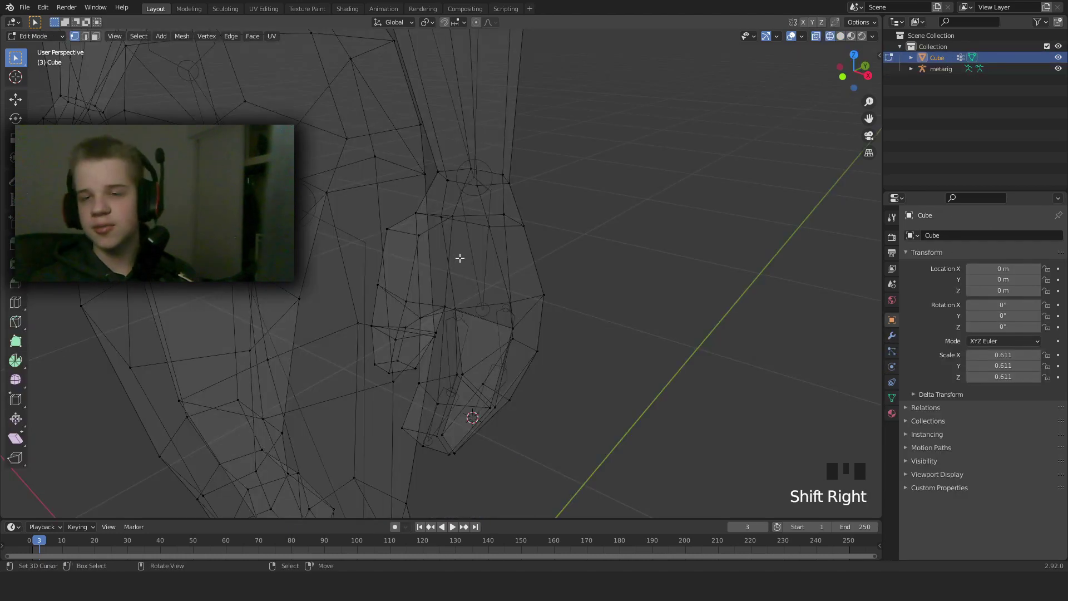
right_click(449, 208)
right_click(444, 299)
left_click_drag(426, 296, 409, 311)
right_click(408, 311)
right_click(408, 230)
key("shift+s")
key("Tab")
In wireframe, duplicate small finger bones from hand.L inside the hand mesh, undoing a misplaced copy
key("z")
right_click(471, 256)
key("Tab")
right_click(485, 251)
left_click_drag(470, 262, 481, 257)
key("shift+d")
left_click_drag(467, 286, 520, 223)
key("shift+d")
key("ctrl+z")
key("shift+s")
left_click_drag(536, 274, 470, 273)
key("Tab")
right_click(470, 273)
key("Tab")
In Pose Mode rotate the left arm bones to test how the hand and fingers follow
key("1")
left_click_drag(573, 320, 521, 299)
scroll("down", 3)
scroll("up", 3)
scroll("up", 3)
key("ctrl+Tab")
scroll("down", 3)
key("a")
right_click(485, 260)
left_click_drag(550, 270, 593, 287)
key("r")
scroll("down", 3)
left_click_drag(528, 262, 491, 315)
scroll("up", 3)
Rotate the upper arm for the test, then return to Edit Mode to adjust the finger bones
right_click(485, 134)
left_click_drag(521, 194, 599, 195)
key("r")
left_click_drag(552, 209, 579, 236)
scroll("up", 3)
left_click_drag(573, 252, 558, 278)
key("Tab")
key("alt+a")
left_click_drag(492, 319, 504, 322)
left_click_drag(535, 323, 534, 322)
Select the finger bones then hand.L and parent them with Keep Offset
right_click(455, 277)
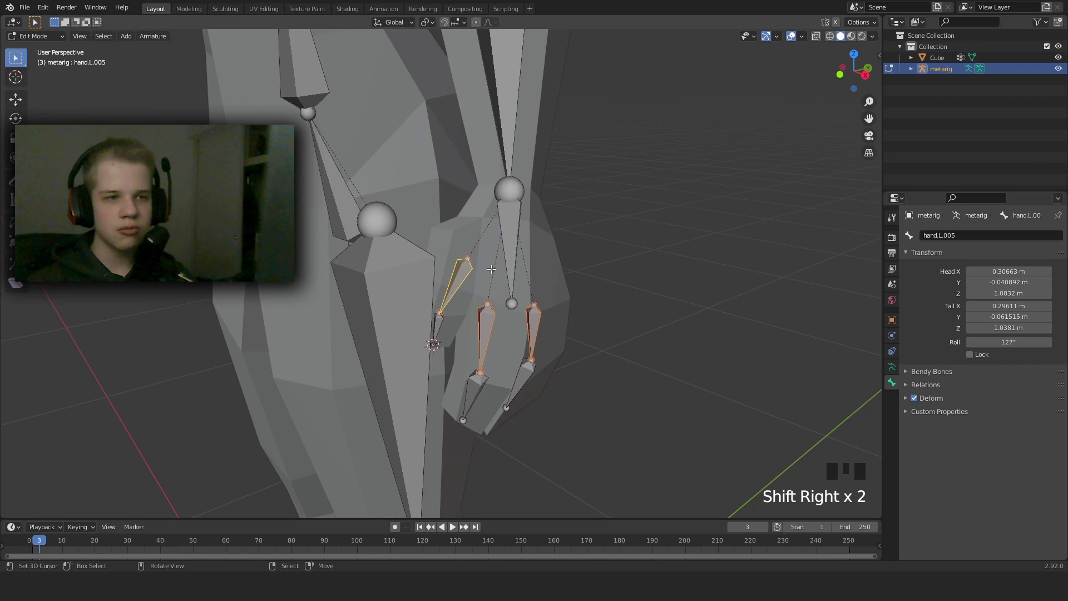
right_click(509, 243)
key("ctrl+p")
scroll("down", 3)
scroll("up", 3)
left_click_drag(564, 274, 622, 251)
scroll("down", 3)
Undo the parenting, reselect the bones and reopen the Ctrl+P parenting options
key("ctrl+z")
scroll("down", 3)
left_click_drag(592, 129, 504, 206)
key("ctrl+p")
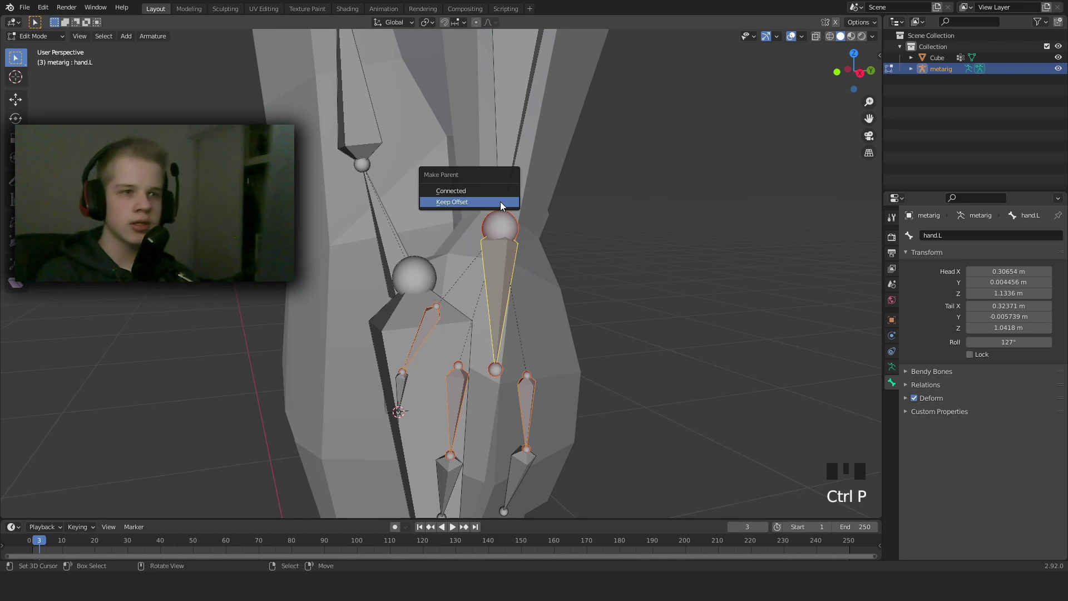
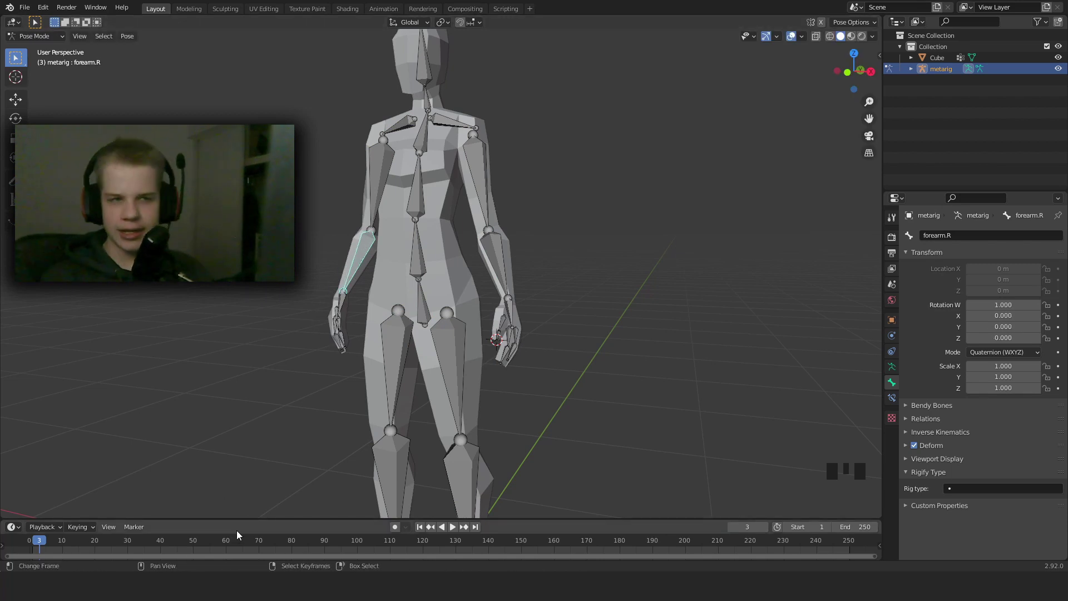
Frame the right leg from the side and switch the metarig into Edit Mode
scroll("down", 3)
left_click_drag(488, 313, 495, 317)
scroll("up", 3)
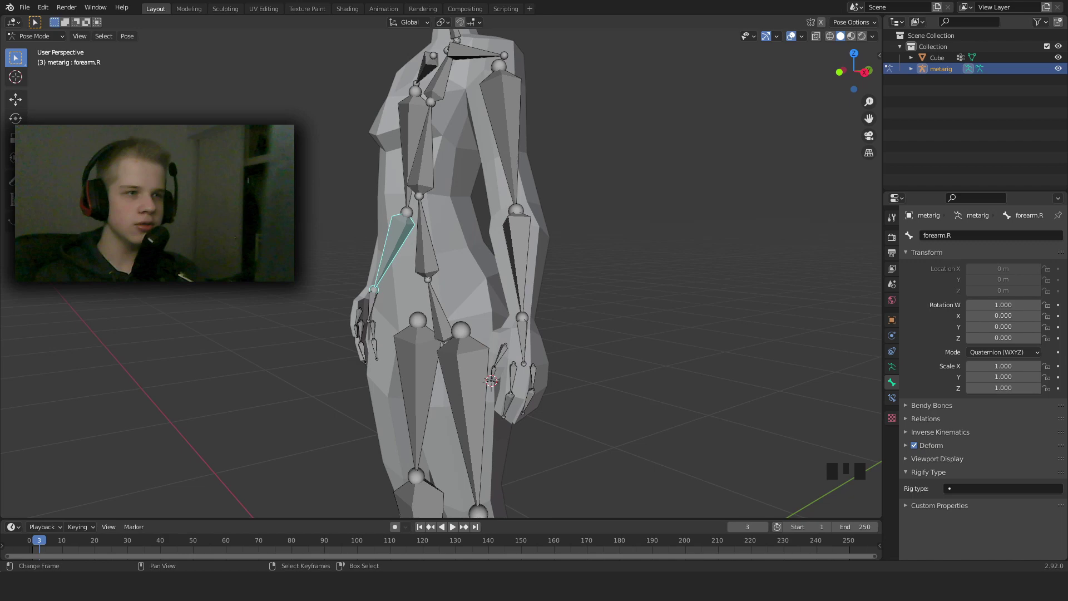
scroll("down", 3)
scroll("down", 3)
key("KP_3")
key("alt+a")
left_click_drag(562, 379, 569, 259)
scroll("up", 3)
key("Tab")
Extrude a bone back from the right ankle, clear its parent (Alt+P) and name it LegIK.R
left_click_drag(522, 386, 492, 397)
right_click(493, 398)
right_click(556, 366)
key("KP_3")
key("e")
right_click(551, 381)
left_click_drag(555, 397, 553, 359)
right_click(552, 360)
right_click(561, 347)
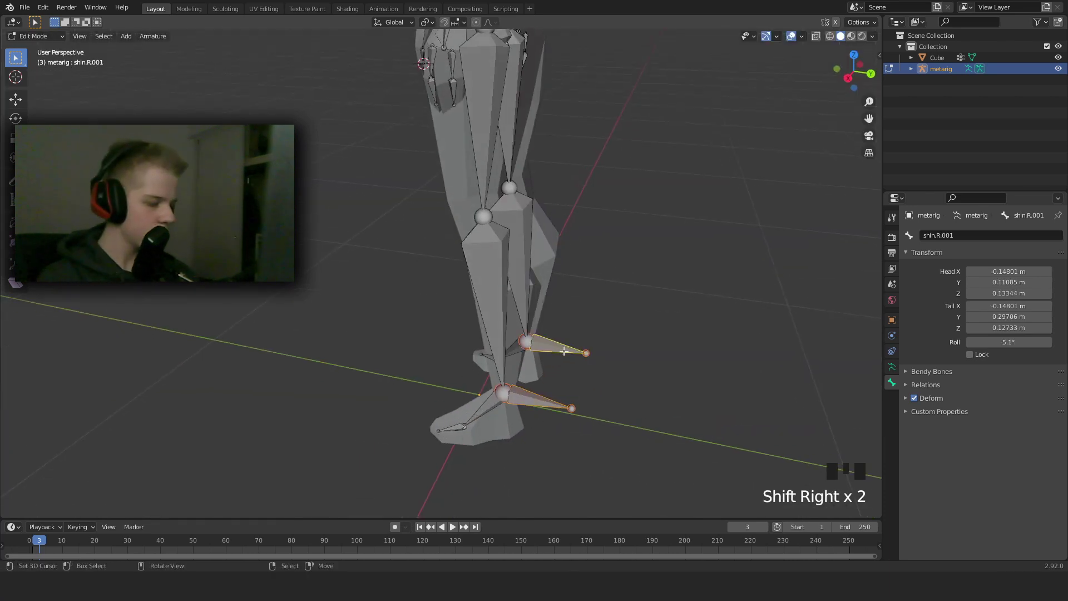
key("alt+p")
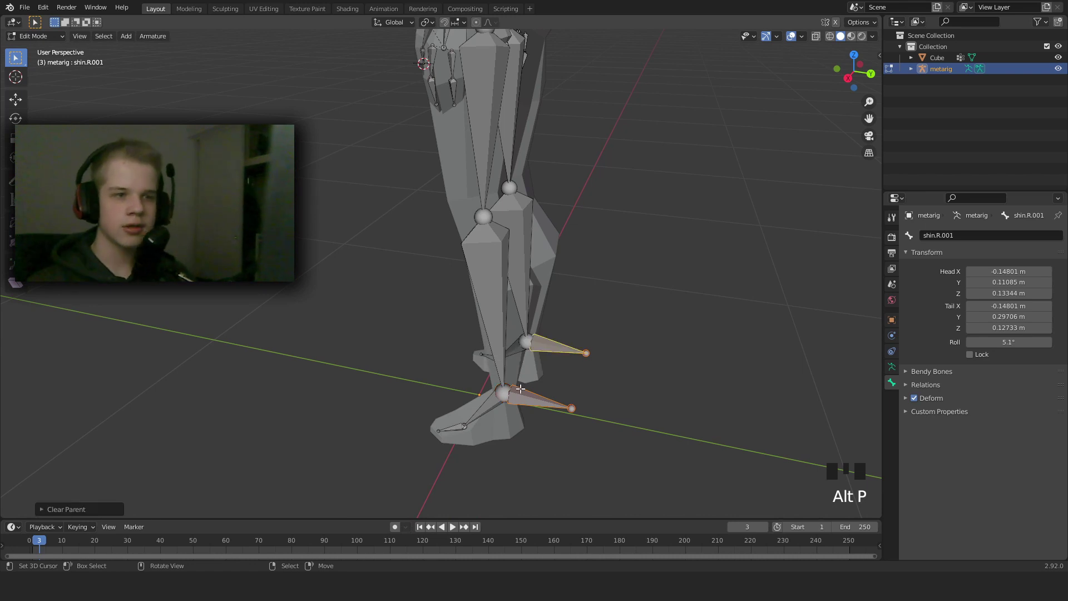
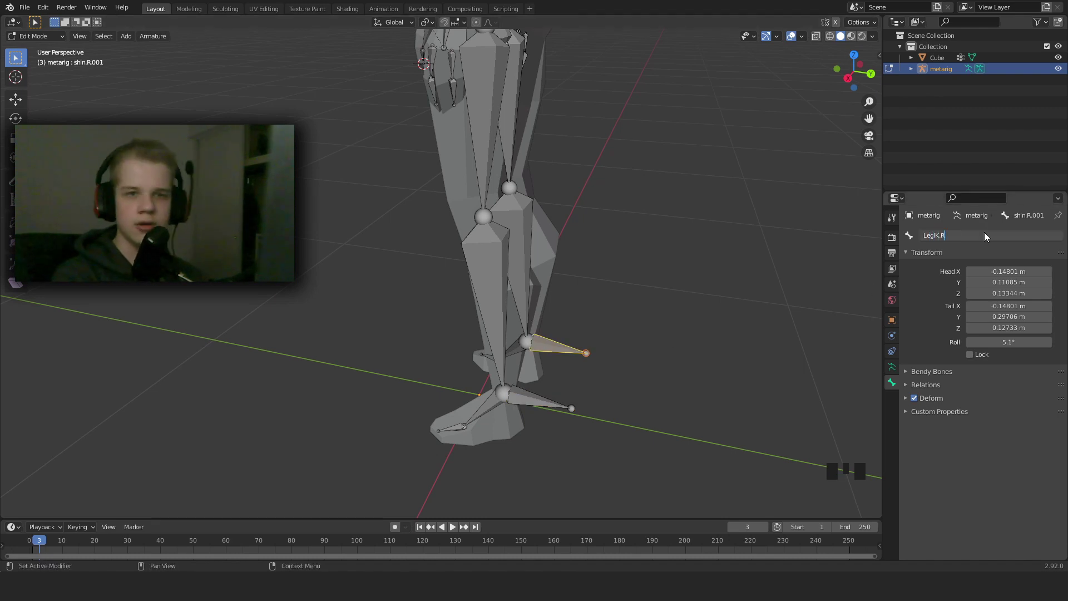
scroll("down", 3)
left_click_drag(501, 380, 533, 364)
scroll("up", 3)
left_click_drag(557, 391, 504, 369)
In Pose Mode give shin.L an IK constraint targeting LegIK.L and test-move the control
key("ctrl+Tab")
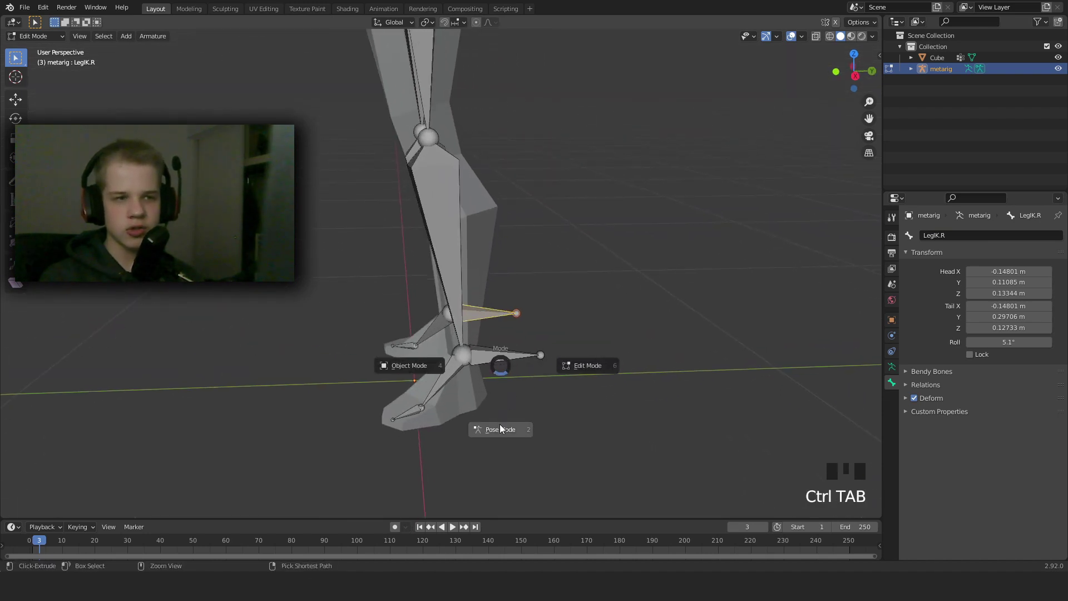
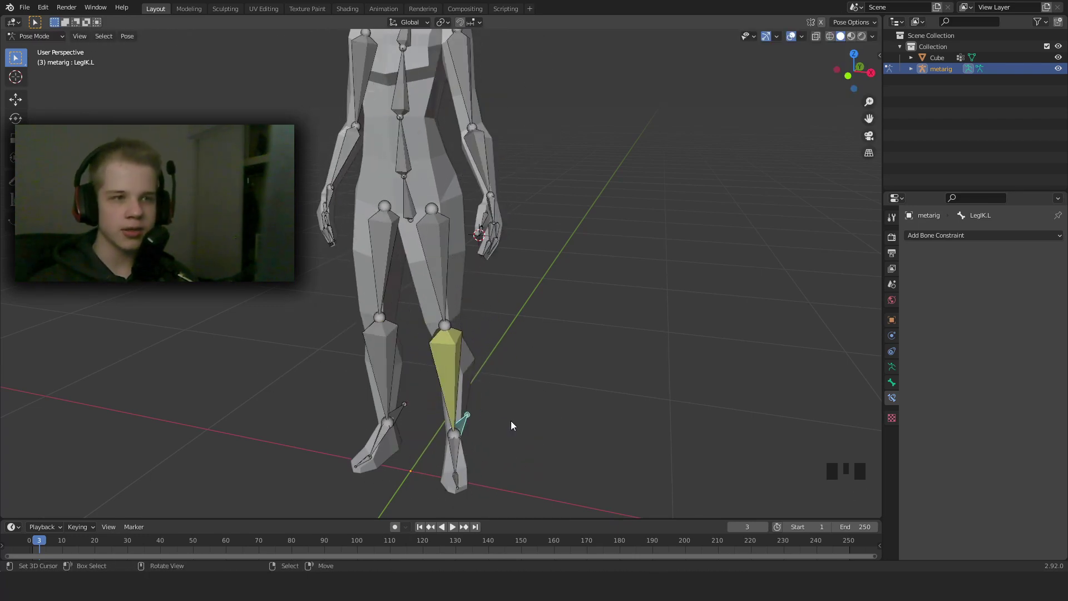
key("g")
right_click(448, 371)
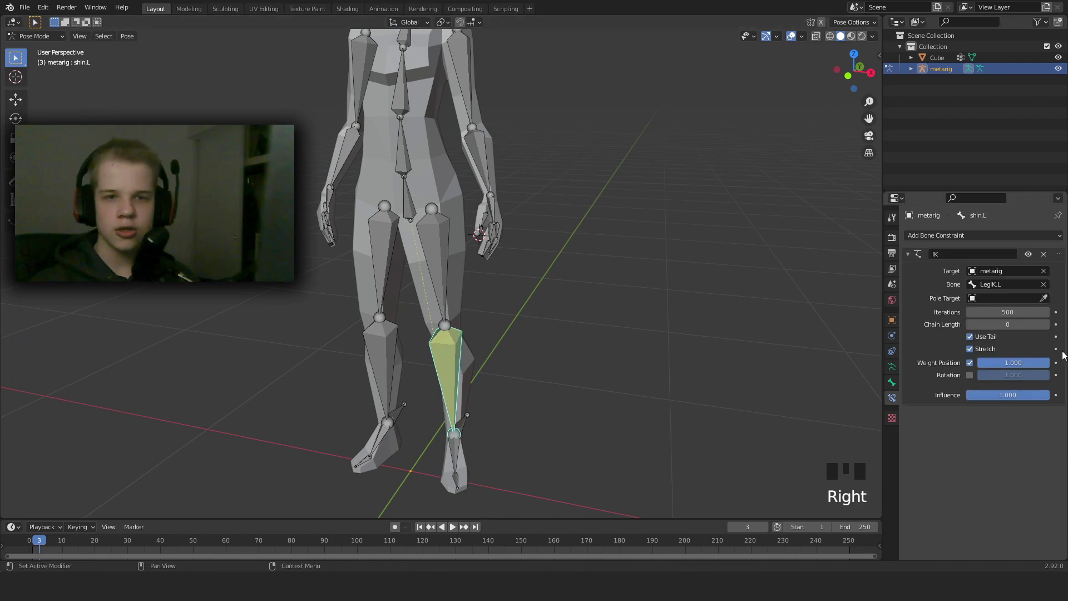
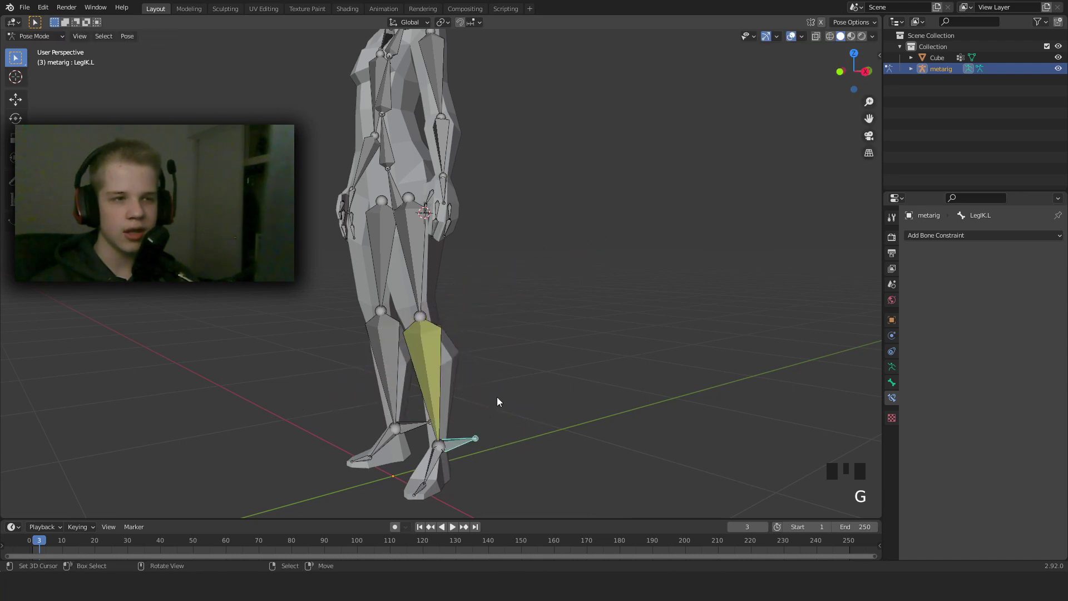
right_click(444, 355)
left_click_drag(1050, 329, 460, 442)
right_click(460, 443)
middle_click(553, 434)
key("g")
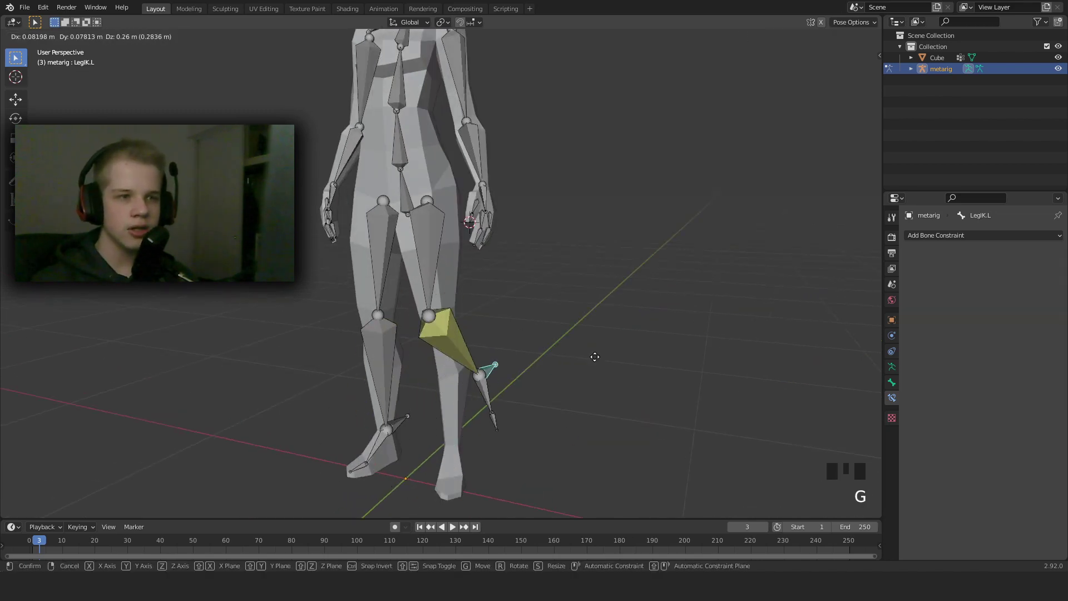
Give shin.R an IK constraint targeting LegIK.R with chain length 2
key("KP_3")
scroll("down", 3)
left_click_drag(454, 353, 534, 415)
scroll("up", 3)
left_click_drag(530, 407, 474, 448)
right_click(474, 449)
right_click(422, 357)
key("shift+i")
scroll("down", 3)
left_click(1049, 325)
Inspect both legs from several angles and return the rig to Edit Mode
scroll("down", 3)
left_click_drag(491, 333, 572, 327)
key("alt+a")
scroll("up", 3)
middle_click(447, 329)
scroll("down", 3)
left_click_drag(471, 371, 462, 358)
scroll("up", 3)
scroll("down", 3)
left_click_drag(551, 367, 607, 359)
scroll("up", 3)
left_click_drag(594, 357, 453, 365)
scroll("down", 3)
scroll("up", 3)
left_click_drag(476, 349, 499, 299)
key("KP_3")
key("Tab")
left_click_drag(564, 359, 561, 269)
scroll("up", 3)
Duplicate the left ankle control bone down to ground level and name it Footctrl.L
key("z")
left_click(491, 353)
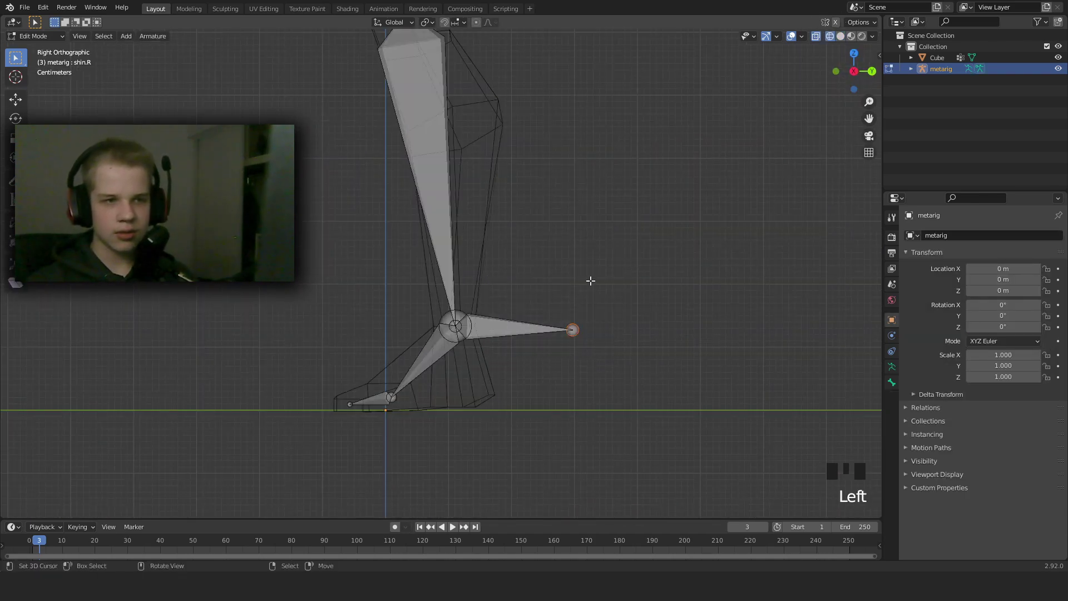
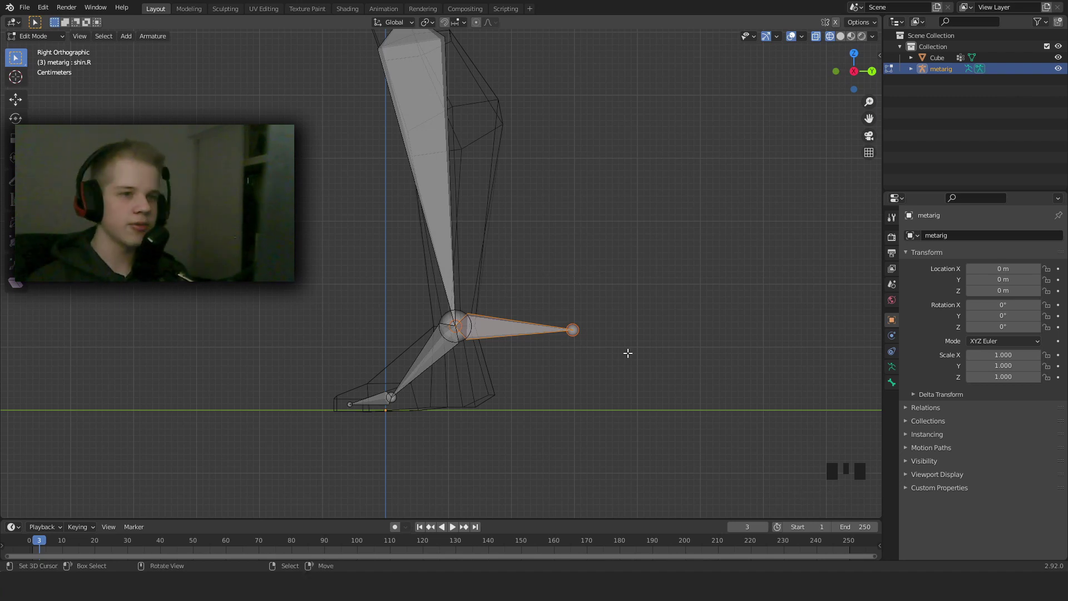
right_click(499, 328)
left_click_drag(535, 339, 511, 365)
key("KP_3")
key("shift+d")
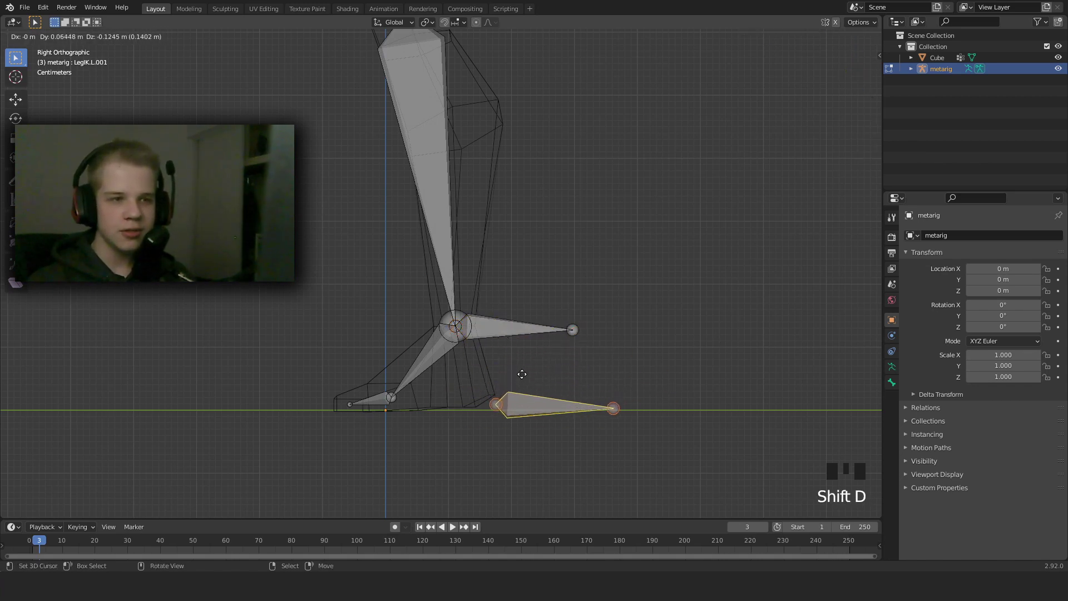
left_click_drag(580, 437, 673, 391)
key("g")
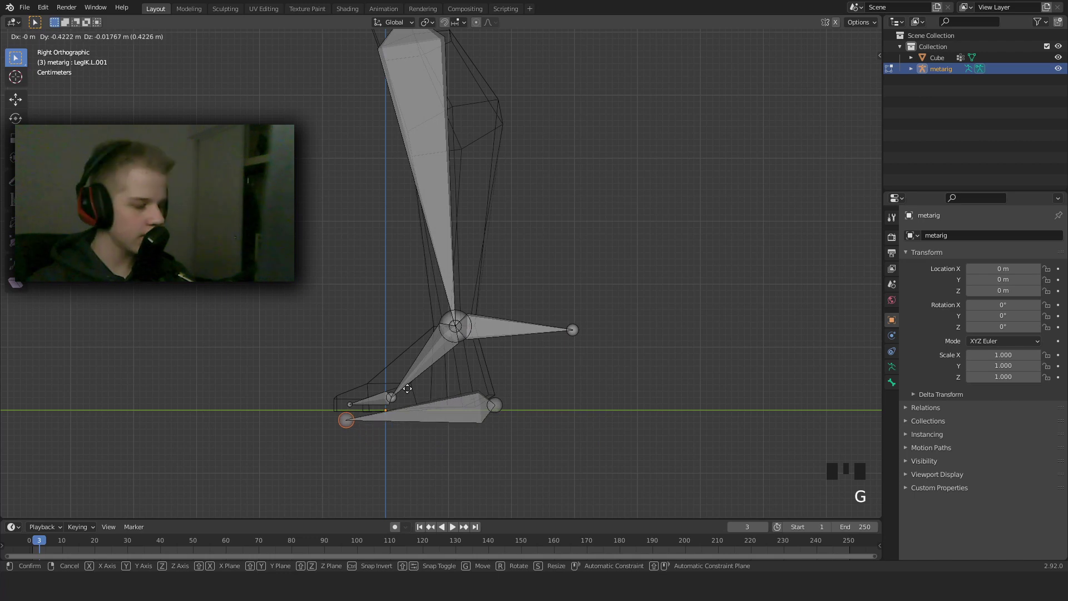
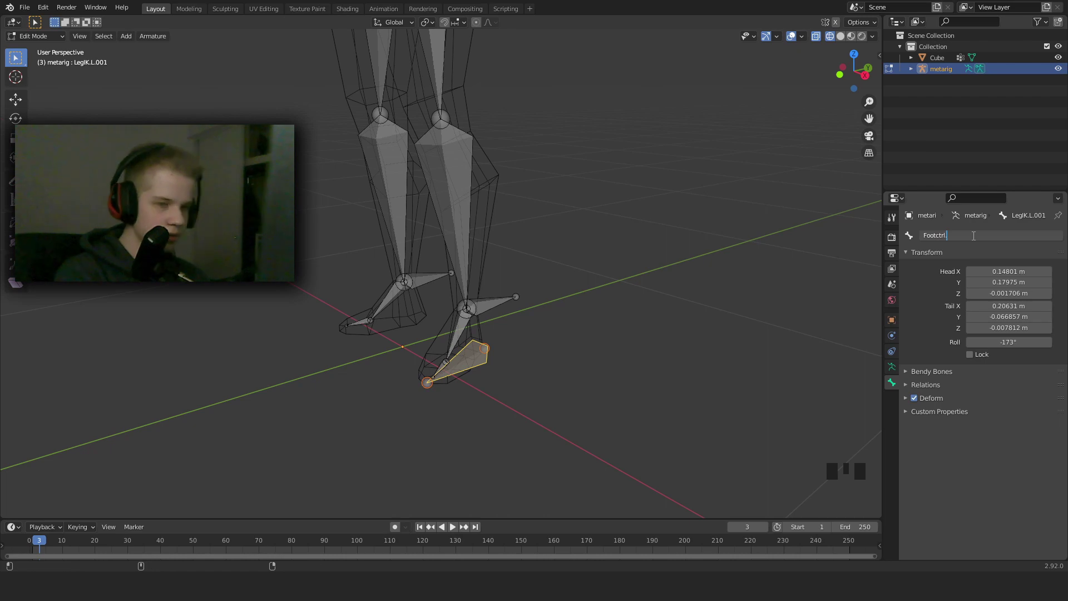
scroll("down", 3)
left_click_drag(515, 306, 475, 306)
key("ctrl+Tab")
scroll("up", 3)
Parent LegIK.L to Footctrl.L with Keep Offset
left_click_drag(463, 355, 477, 320)
right_click(476, 320)
left_click_drag(499, 353, 491, 317)
key("Tab")
scroll("up", 3)
left_click_drag(503, 392, 479, 383)
right_click(479, 383)
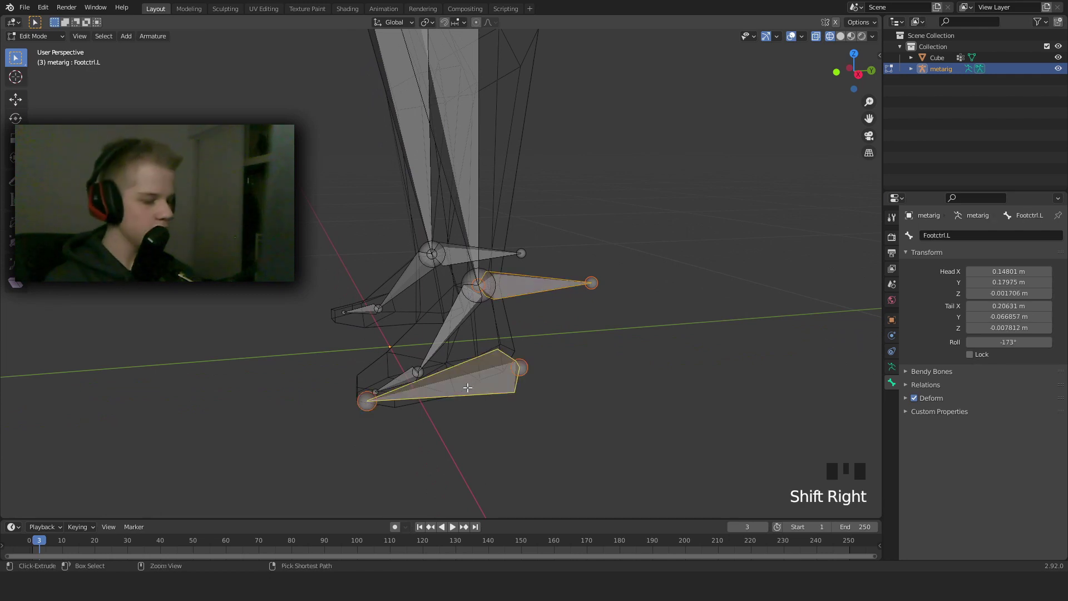
key("ctrl+p")
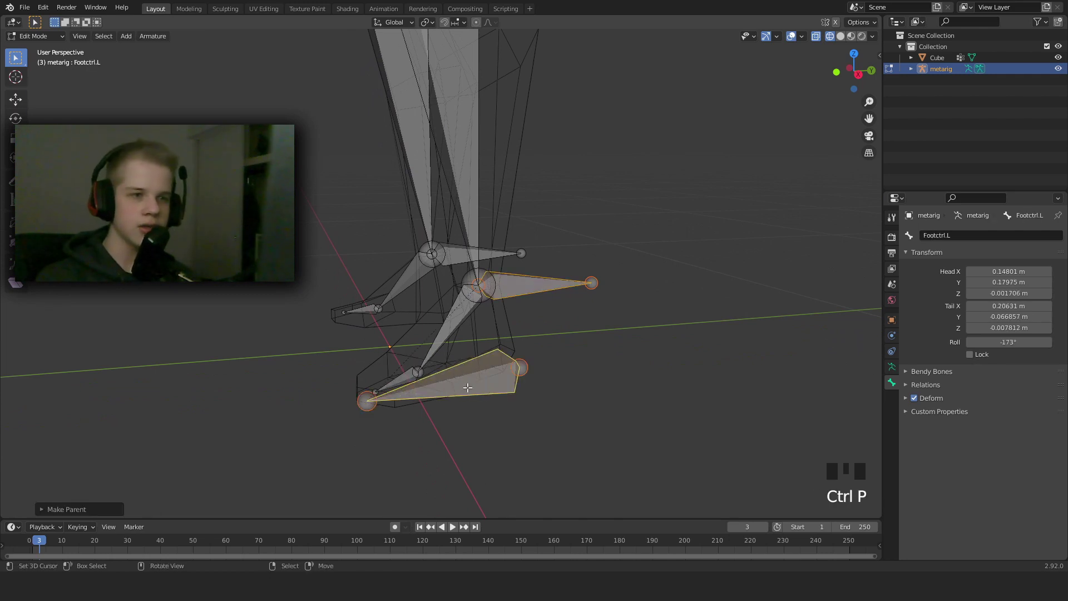
In Pose Mode move Footctrl.L and raise the IK bone to check the knee bends, then undo
key("ctrl+Tab")
right_click(499, 381)
scroll("down", 3)
left_click_drag(509, 382, 501, 332)
key("g")
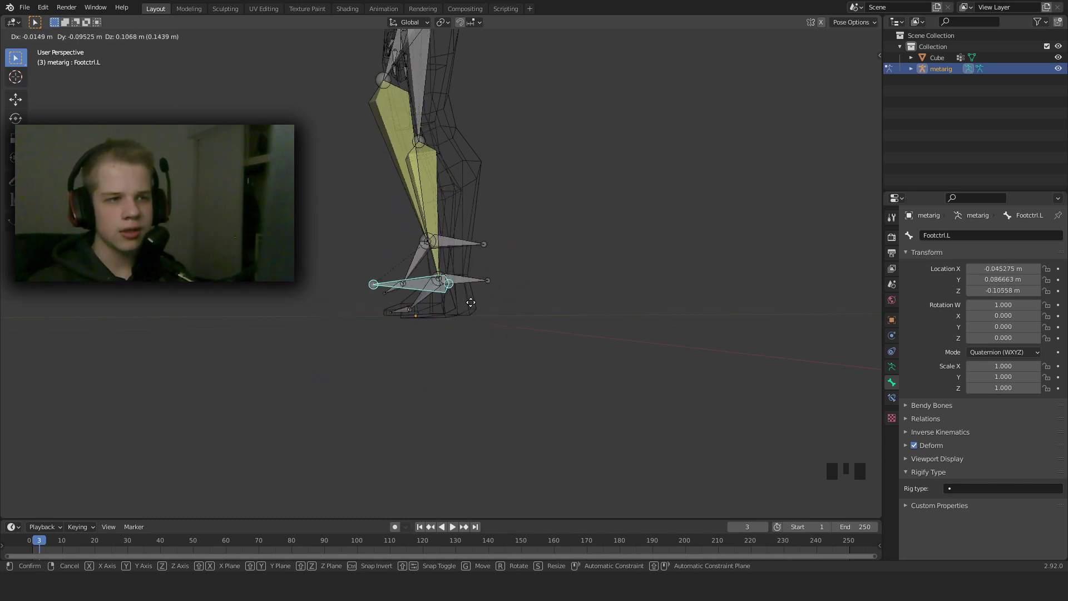
scroll("up", 3)
left_click_drag(476, 280, 477, 292)
right_click(478, 292)
key("g")
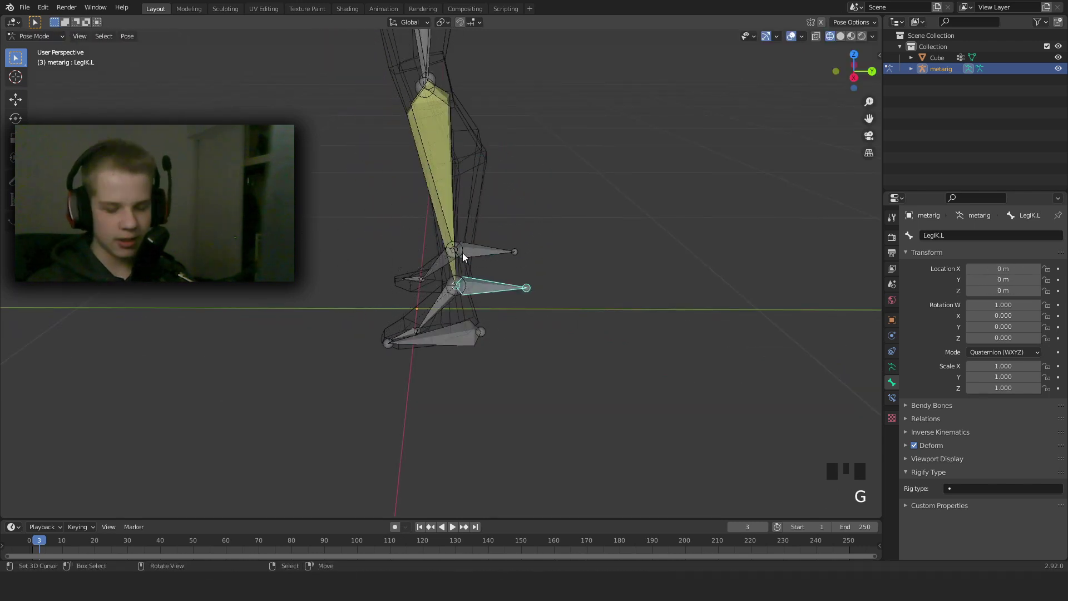
key("KP_3")
key("g")
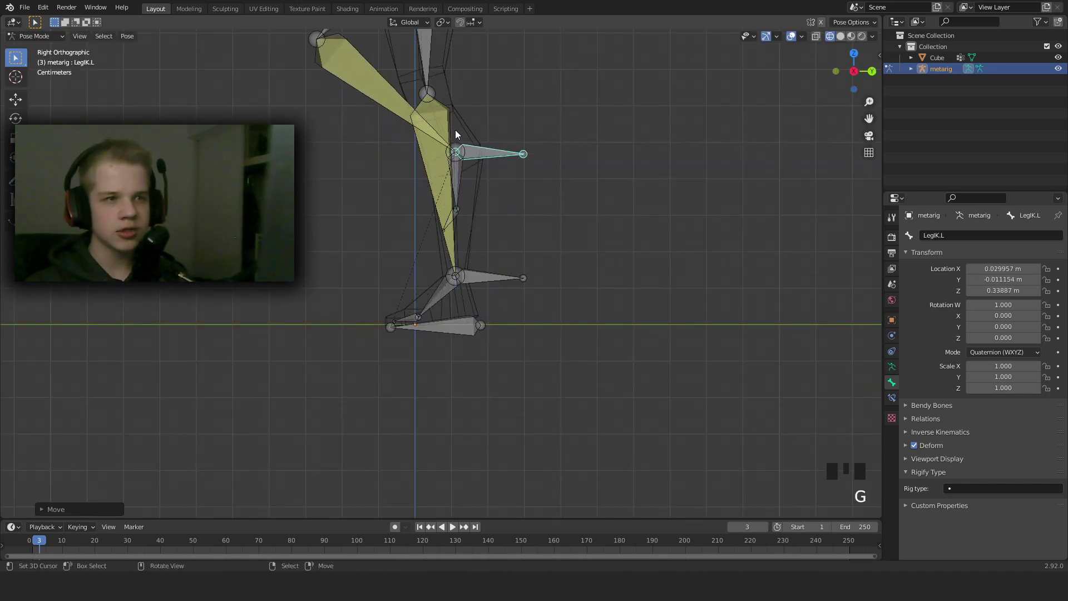
key("ctrl+z")
Test-move the foot control from several angles, cancelling each move
left_click_drag(505, 279, 577, 321)
scroll("up", 3)
scroll("down", 3)
left_click_drag(555, 358, 460, 337)
right_click(460, 337)
key("KP_3")
key("g")
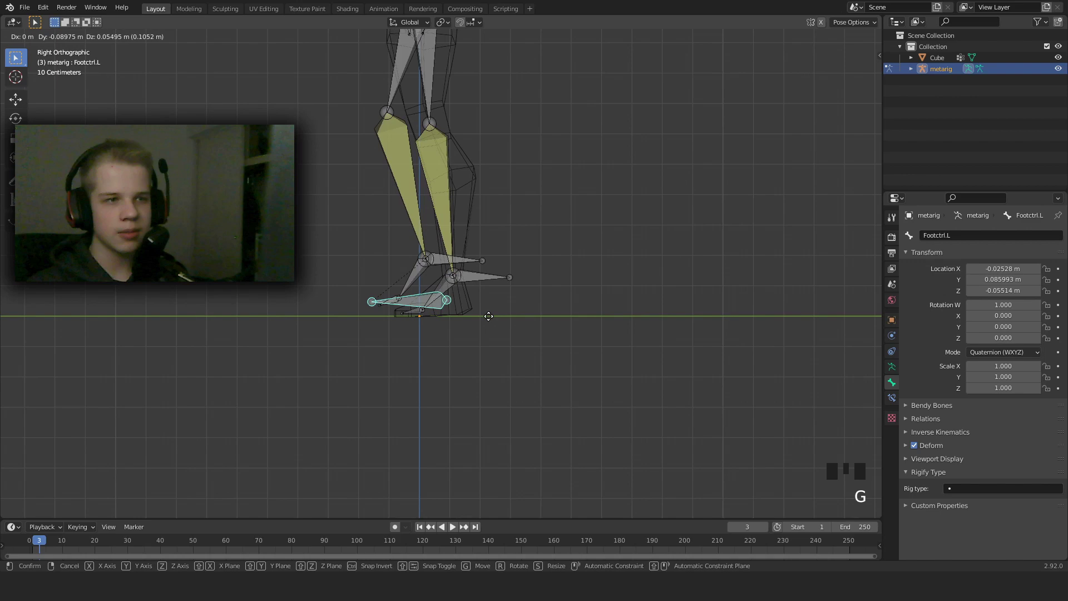
scroll("up", 3)
left_click_drag(454, 354, 473, 368)
key("Tab")
left_click_drag(476, 367, 439, 351)
right_click(439, 350)
Re-parent the IK bone to the foot control and confirm in Pose Mode that the leg follows it
left_click_drag(458, 352, 452, 291)
right_click(451, 290)
scroll("down", 3)
left_click_drag(477, 329, 476, 357)
scroll("up", 3)
scroll("up", 3)
right_click(511, 415)
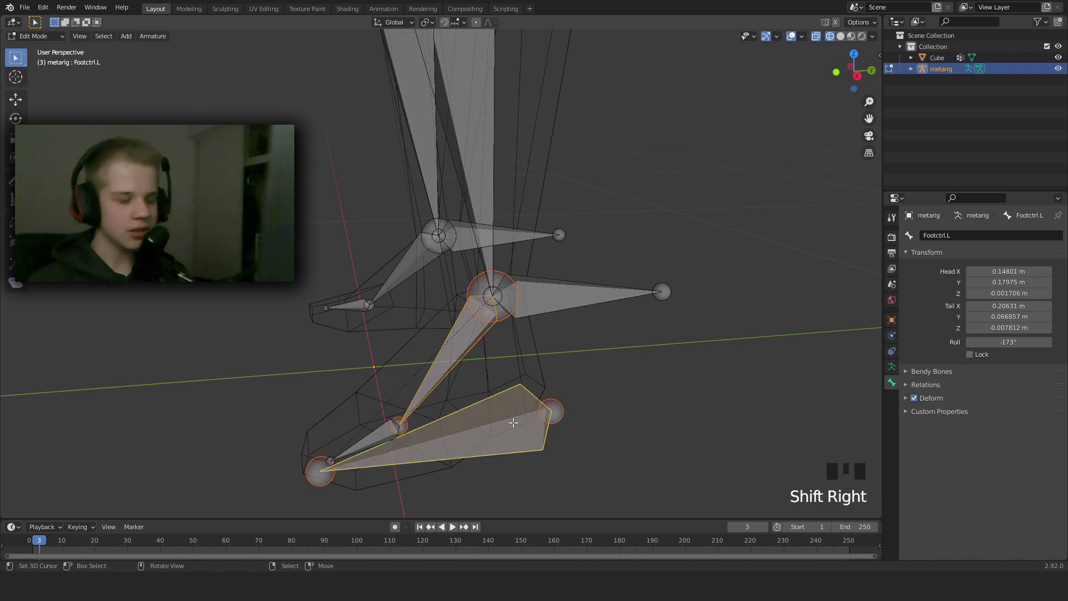
key("ctrl+p")
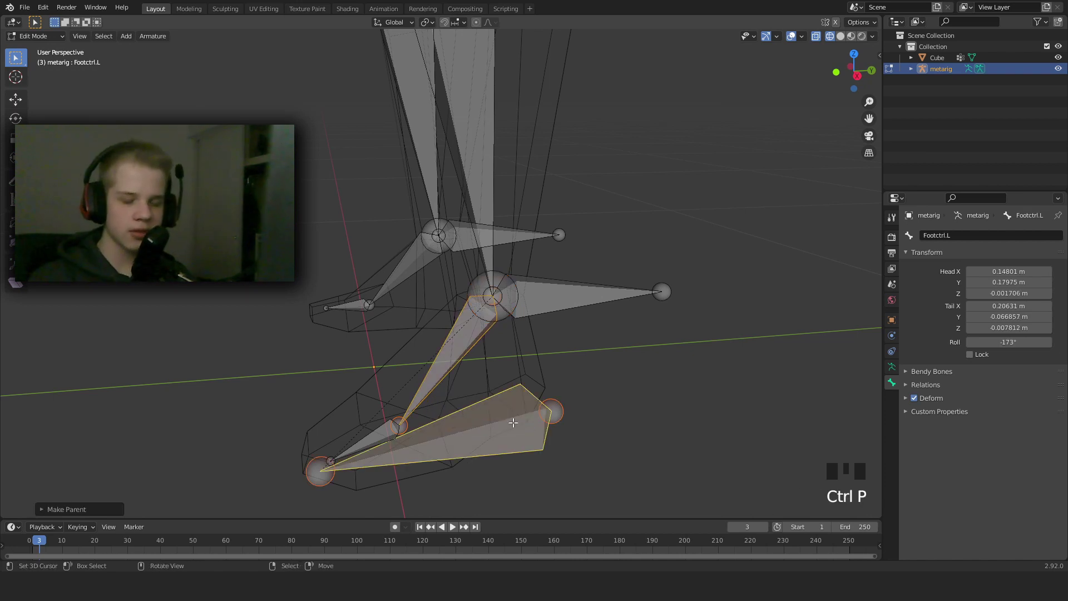
key("KP_3")
key("ctrl+Tab")
right_click(514, 418)
key("ctrl+Tab")
right_click(500, 407)
Move and rotate Footctrl.L to check that foot.L does not yet follow it
key("g")
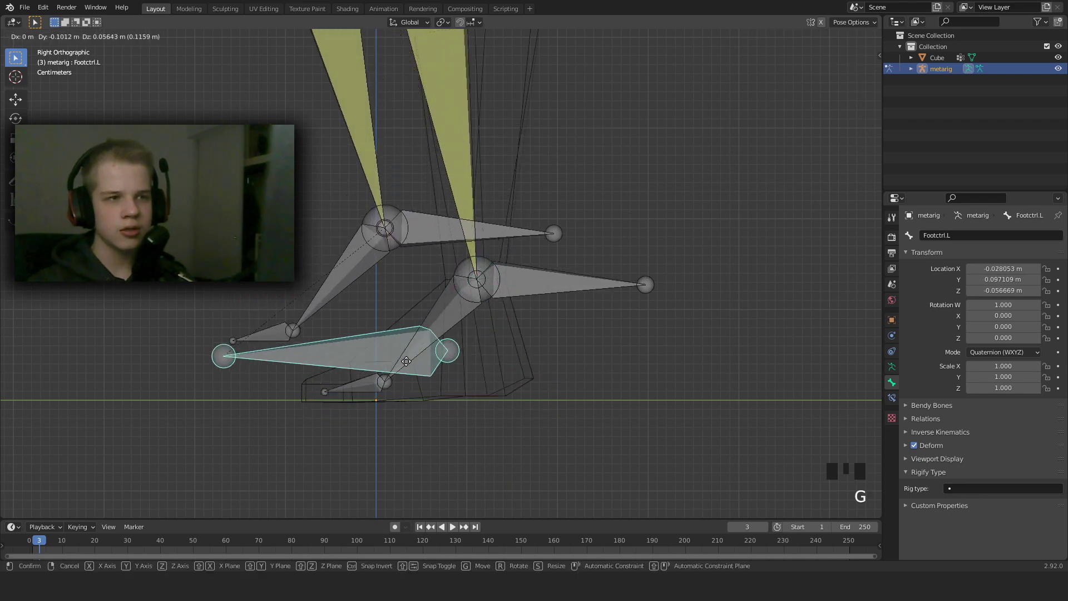
scroll("down", 3)
key("g")
key("r")
scroll("down", 3)
left_click_drag(525, 236, 515, 274)
key("g")
scroll("up", 3)
left_click_drag(334, 311, 455, 276)
left_click_drag(455, 276, 474, 337)
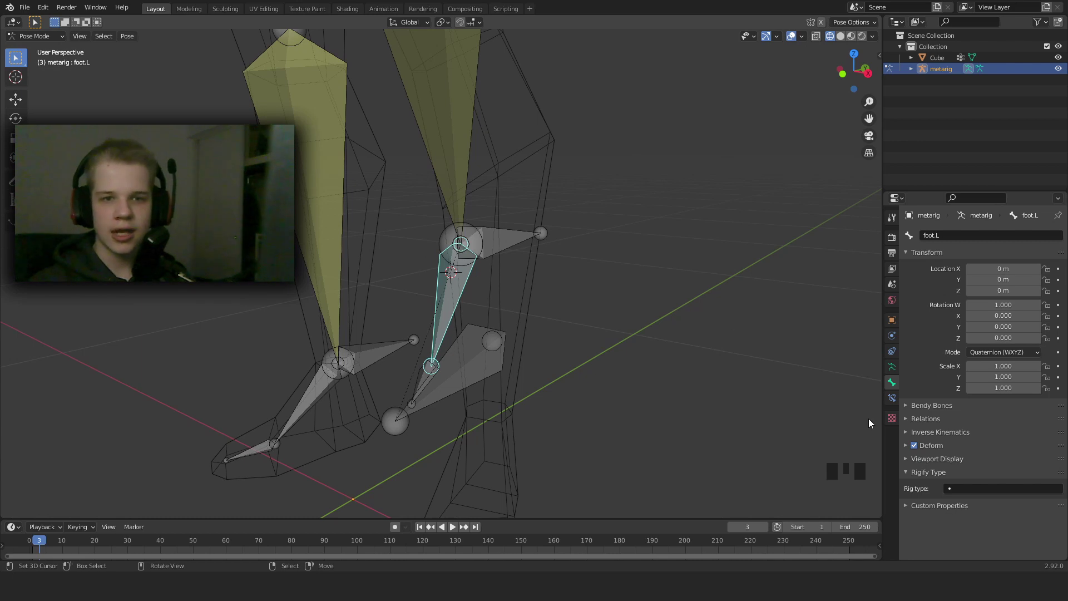
Give foot.L a Copy Location bone constraint targeting Footctrl.L
left_click(896, 398)
left_click_drag(955, 237, 1041, 268)
left_click_drag(1044, 273, 640, 230)
scroll("down", 3)
scroll("up", 3)
left_click_drag(994, 287, 538, 290)
scroll("down", 3)
left_click_drag(540, 269, 407, 275)
scroll("up", 3)
left_click(977, 299)
scroll("down", 3)
left_click_drag(598, 387, 627, 236)
scroll("down", 3)
left_click_drag(623, 251, 580, 260)
scroll("up", 3)
left_click_drag(528, 285, 408, 403)
right_click(409, 403)
Lift and rotate Footctrl.L from side view so the left foot tilts and the knee bends
key("KP_3")
key("g")
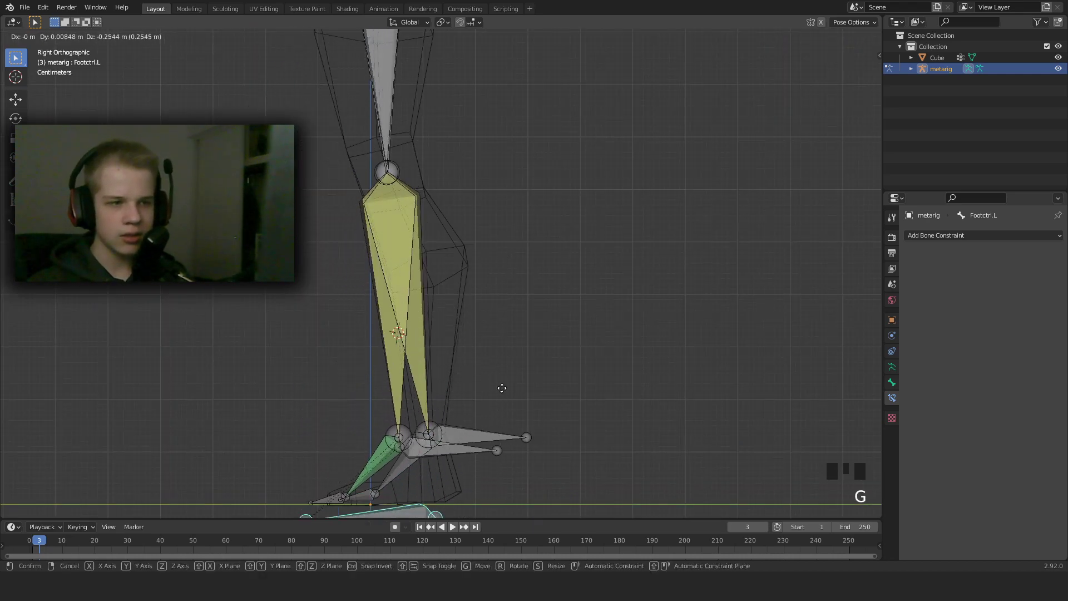
scroll("down", 3)
key("r")
key("g")
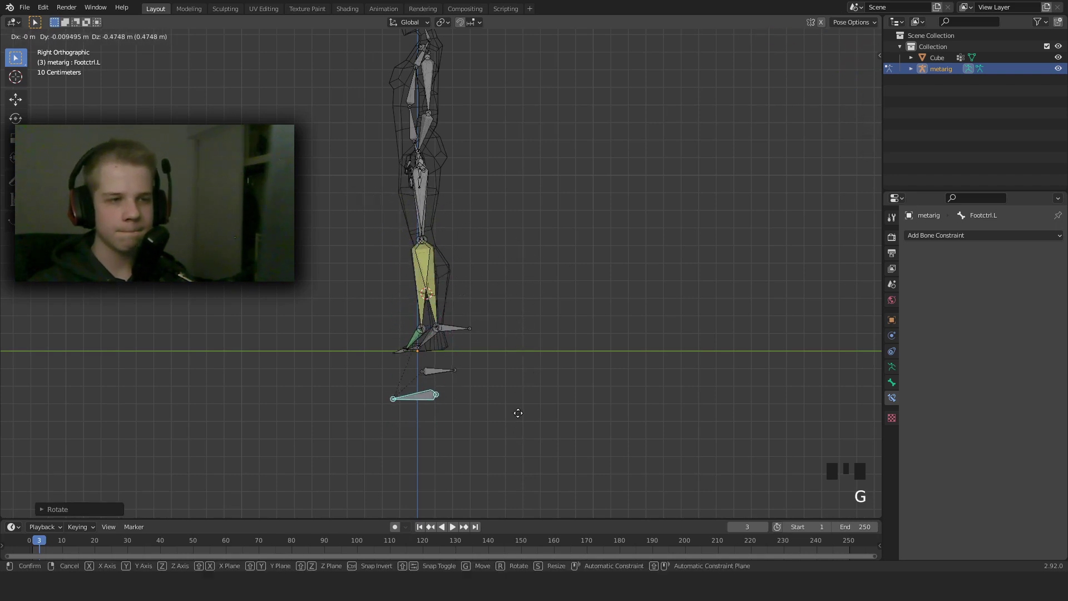
left_click_drag(475, 318, 538, 334)
key("alt+g")
scroll("up", 3)
key("KP_3")
scroll("up", 3)
key("g")
scroll("down", 3)
left_click_drag(403, 278, 508, 270)
key("KP_1")
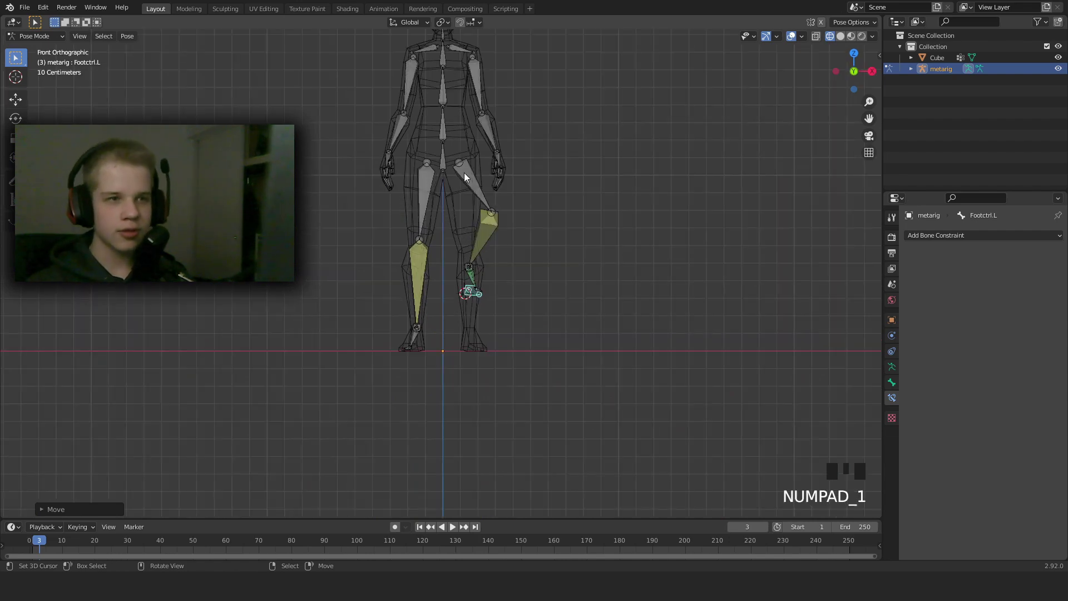
In Edit Mode, extrude a new bone from the left knee joint in side view
key("KP_3")
key("ctrl+z")
scroll("up", 3)
left_click_drag(376, 284, 407, 273)
scroll("down", 3)
key("KP_3")
key("Tab")
scroll("up", 3)
left_click_drag(427, 236, 460, 237)
key("alt+a")
right_click(455, 210)
key("KP_3")
key("e")
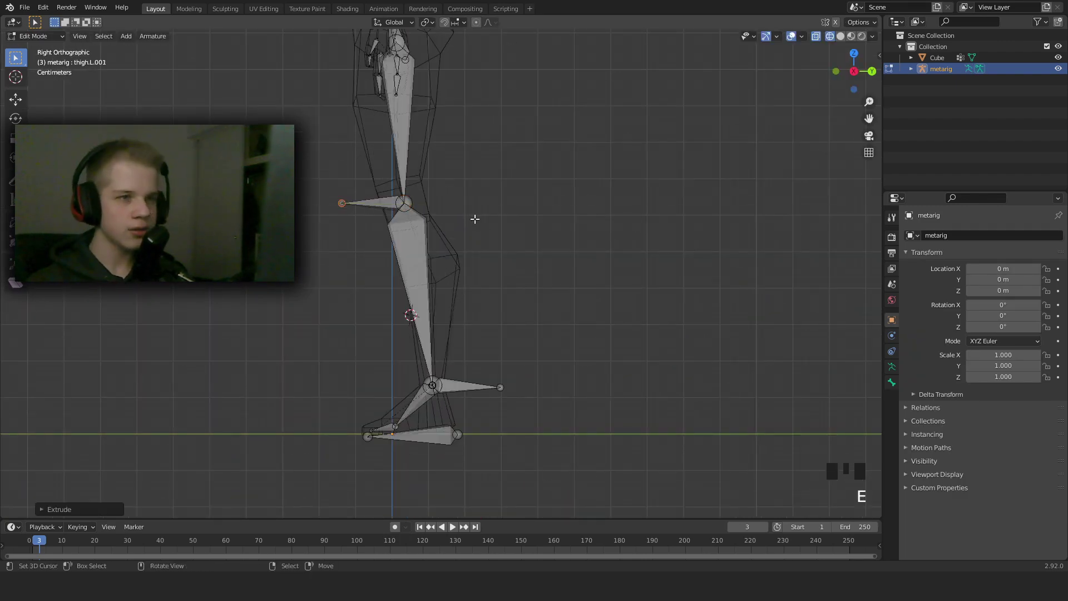
right_click(385, 199)
Clear the new bone's parent, move it away from the knee and name it LegpoleTarget.L
key("alt+p")
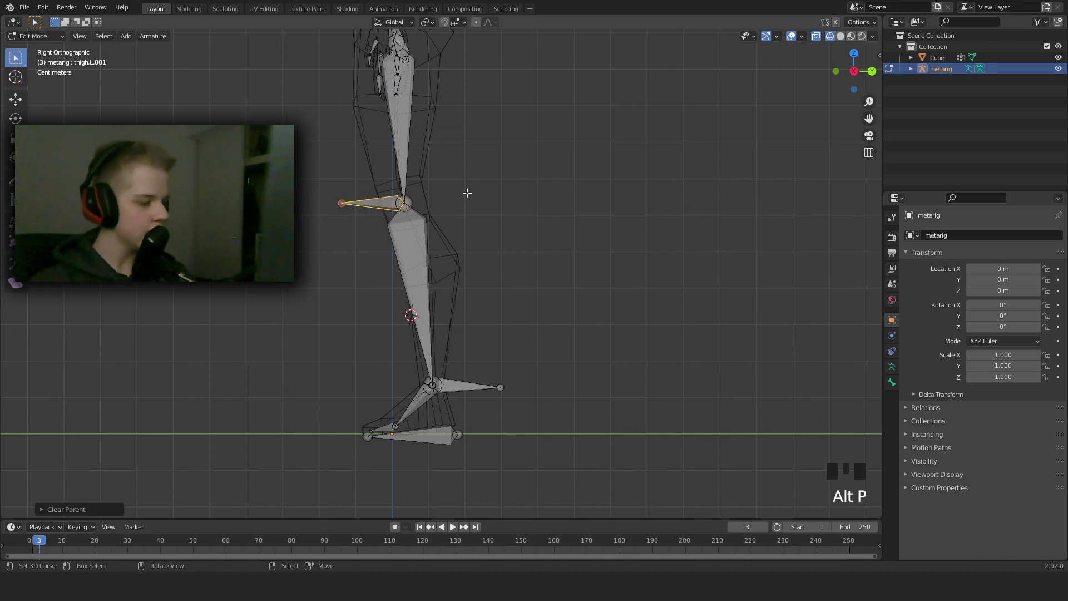
key("g")
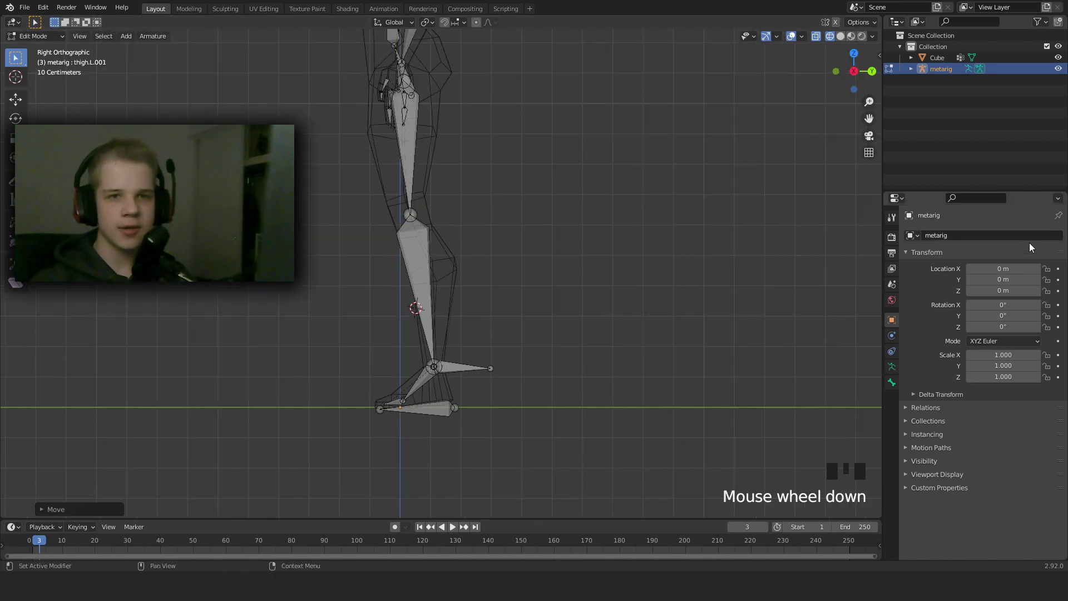
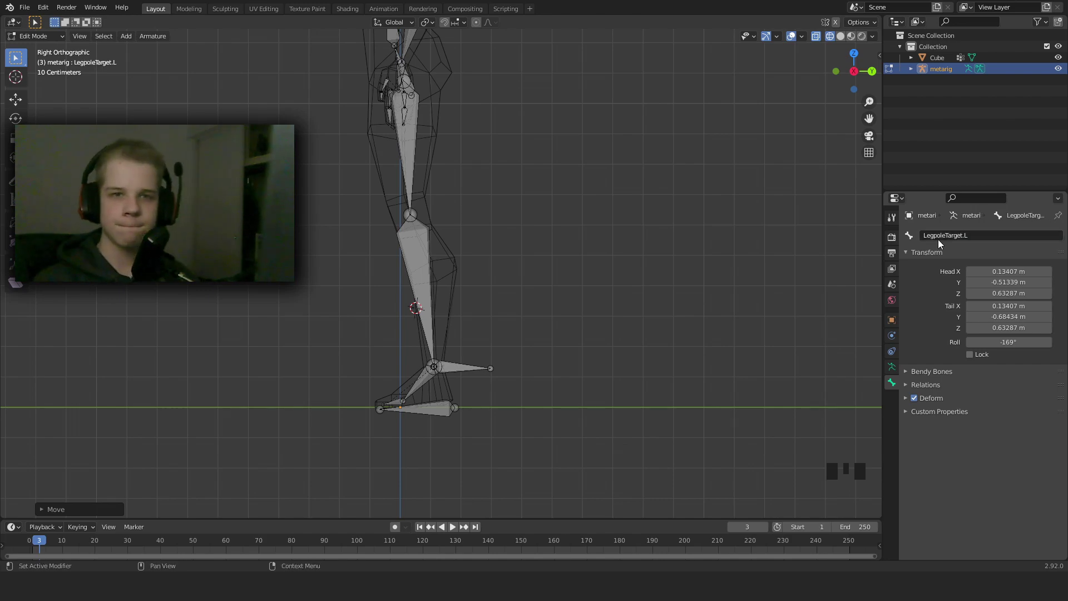
scroll("down", 3)
left_click_drag(478, 330, 510, 339)
scroll("up", 3)
scroll("down", 3)
middle_click(473, 317)
Back in Pose Mode, grab LegpoleTarget.L and the leg bones to see the knee ignores the pole
key("ctrl+Tab")
right_click(446, 284)
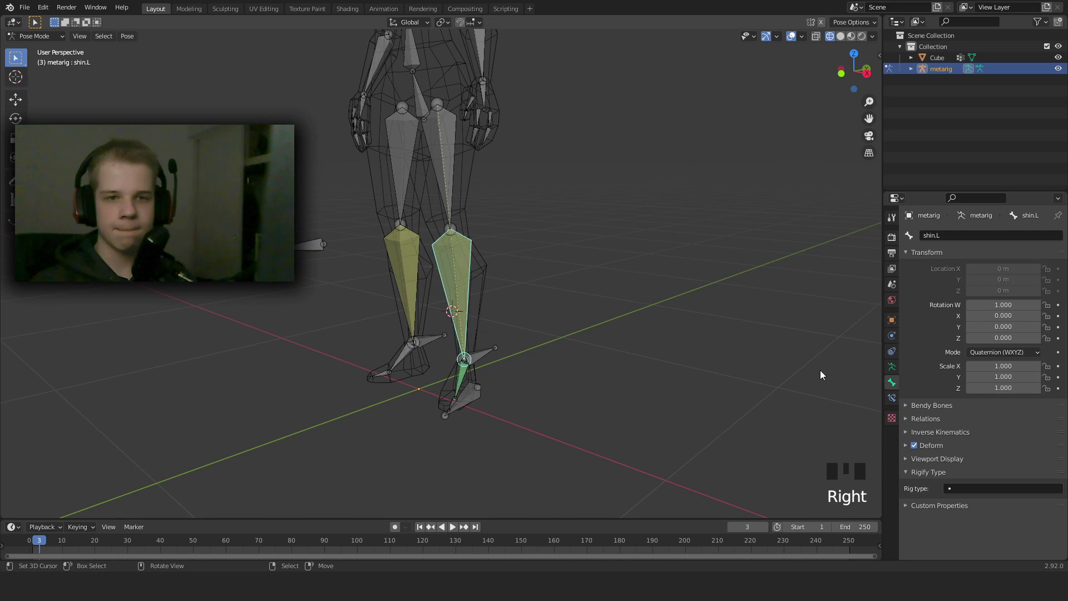
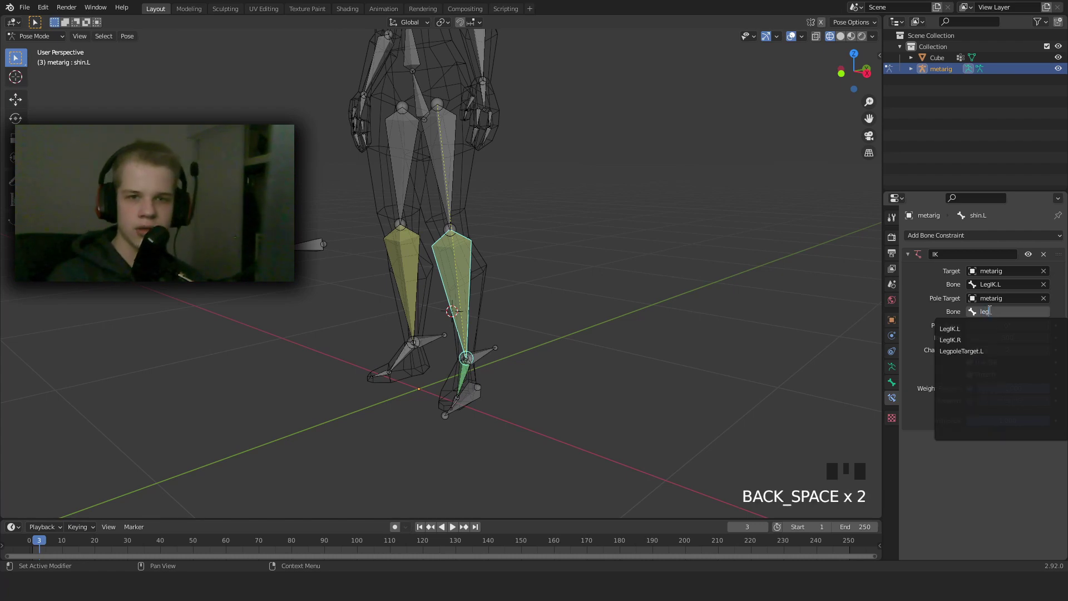
scroll("down", 3)
left_click_drag(485, 310, 518, 380)
right_click(518, 380)
key("g")
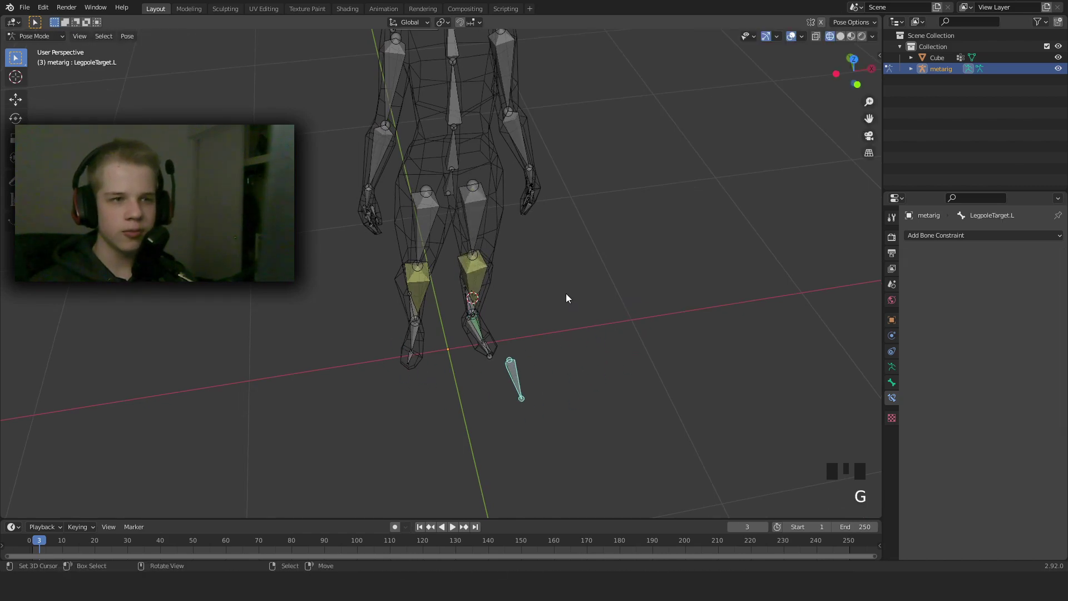
key("KP_3")
right_click(446, 370)
key("g")
left_click_drag(312, 341, 555, 349)
right_click(555, 350)
key("g")
Set shin.L's IK pole target to metarig bone LegpoleTarget.L
right_click(449, 268)
right_click(560, 353)
right_click(462, 272)
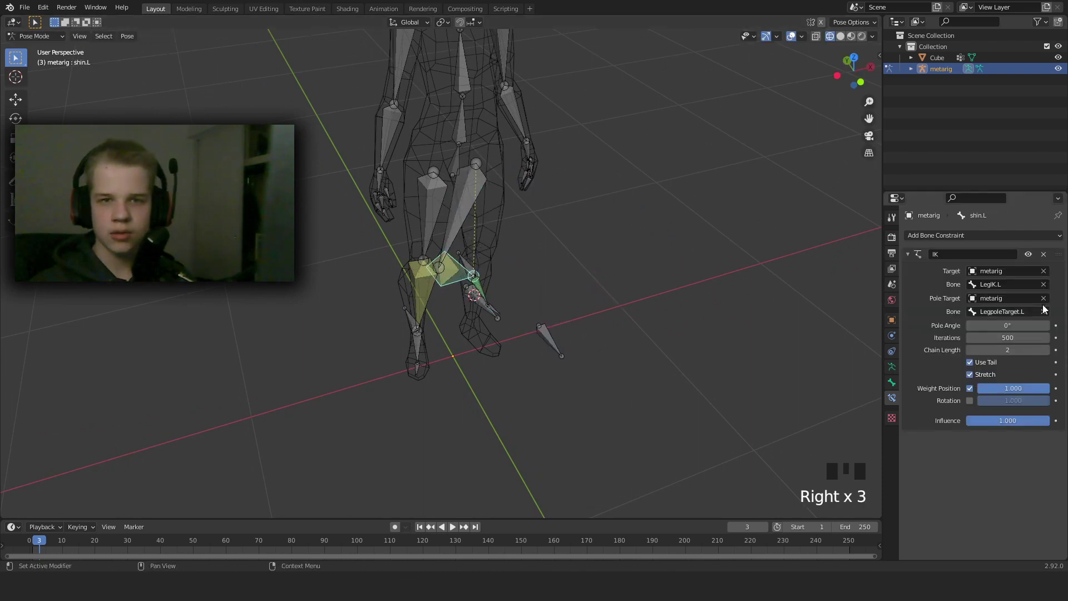
left_click(1046, 303)
left_click_drag(565, 307, 490, 348)
scroll("up", 3)
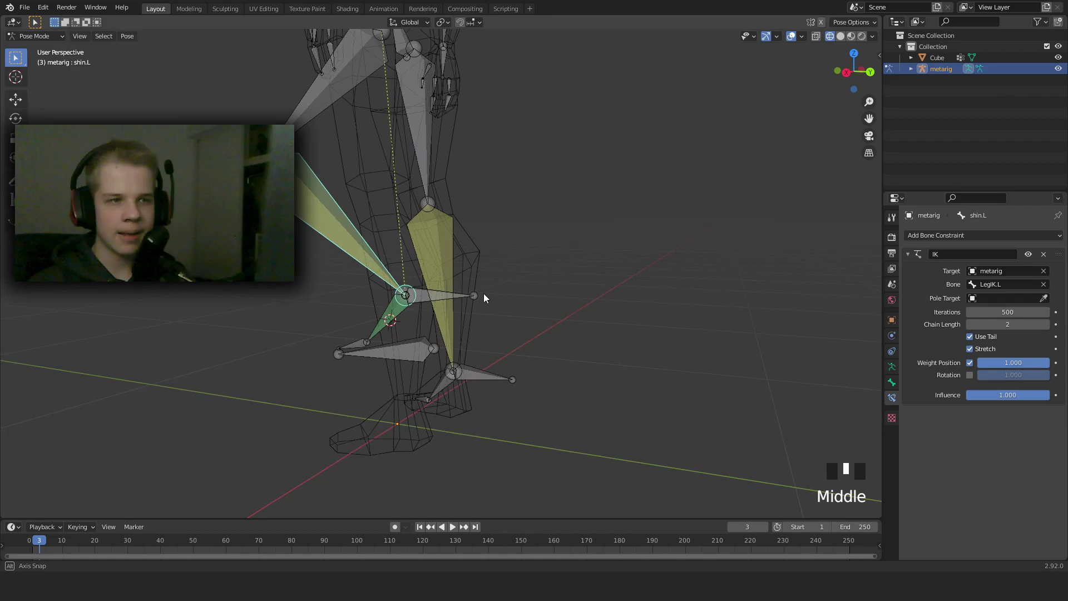
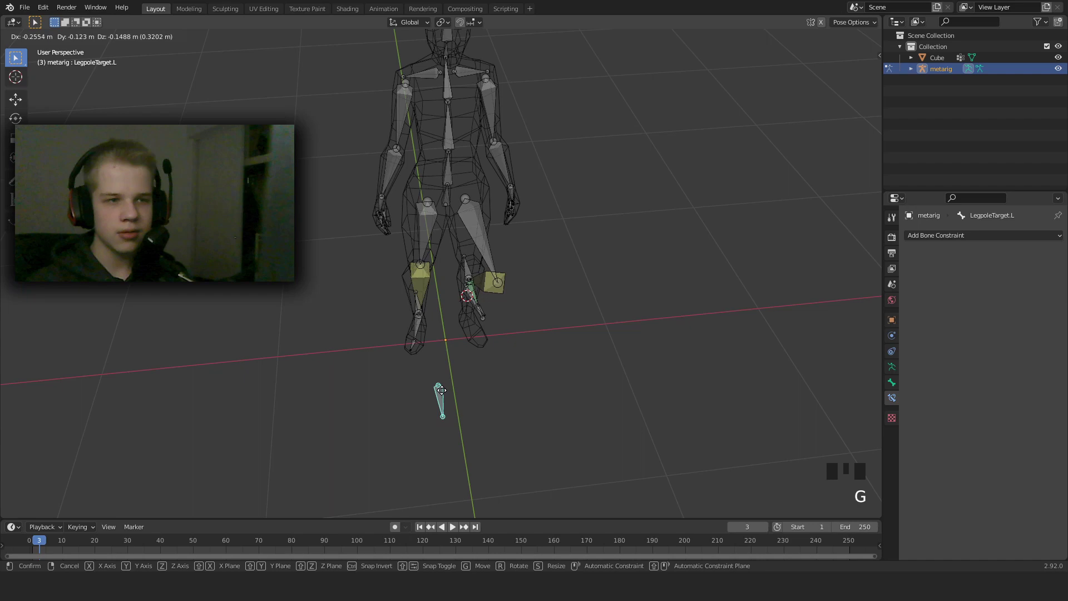
In Edit Mode front view, move LegpoleTarget.L in front of the left knee
scroll("down", 3)
left_click_drag(502, 385, 489, 333)
key("KP_1")
scroll("up", 3)
key("Tab")
key("a")
left_click_drag(534, 260, 449, 287)
scroll("down", 3)
left_click_drag(451, 290, 413, 272)
scroll("up", 3)
left_click_drag(409, 272, 362, 263)
key("alt+a")
left_click_drag(387, 259, 389, 277)
scroll("down", 3)
left_click_drag(441, 271, 491, 277)
key("KP_1")
scroll("up", 3)
right_click(513, 184)
left_click_drag(469, 201, 531, 162)
key("g")
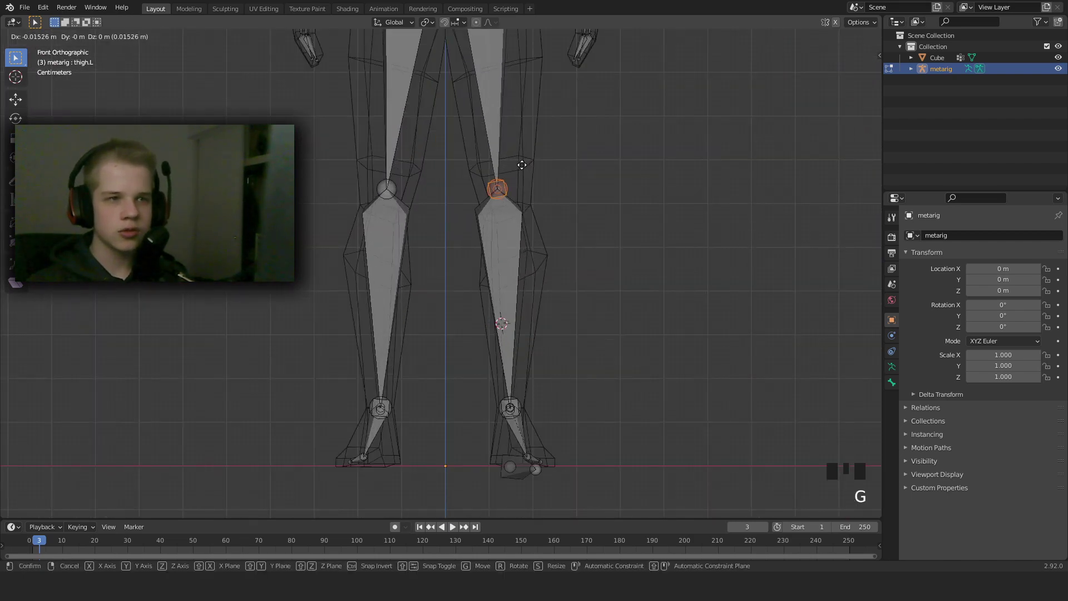
Back in Pose Mode, clear the bones' moves so the left leg returns to its rest pose
key("Tab")
scroll("down", 3)
scroll("down", 3)
key("a")
left_click_drag(425, 278, 465, 446)
right_click(466, 446)
key("alt+g")
right_click(445, 435)
key("alt+g")
key("alt+a")
key("KP_1")
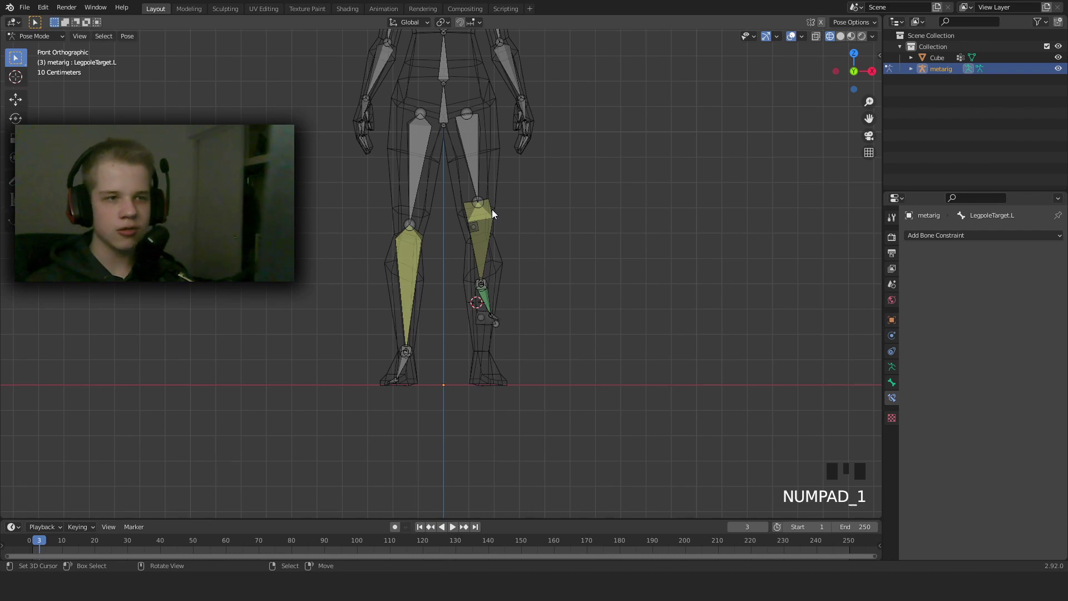